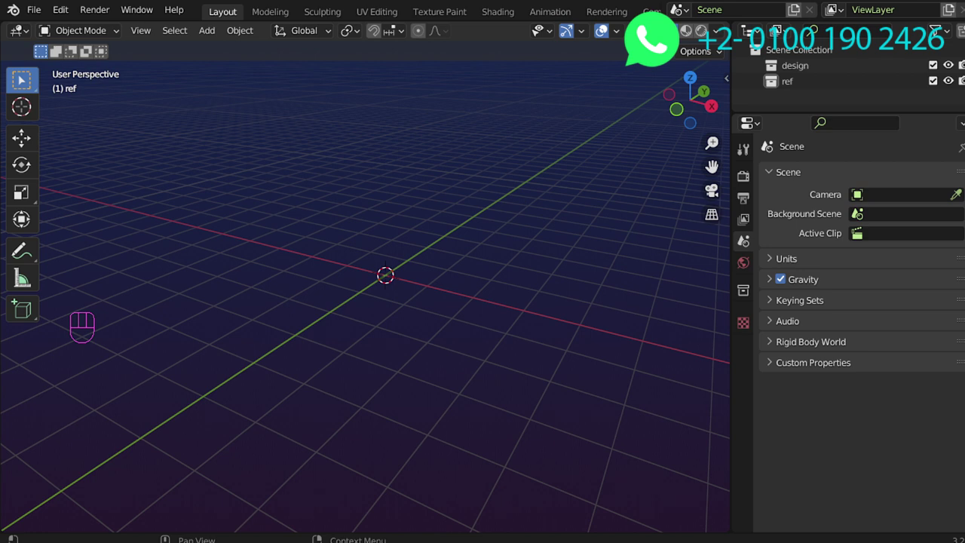
From top view, add a new plane to the ref collection and scale it to about half size
key(KP_7)
drag(391, 275, 480, 292)
middle_click(496, 271)
middle_click(485, 287)
middle_click(469, 278)
key(shift+a)
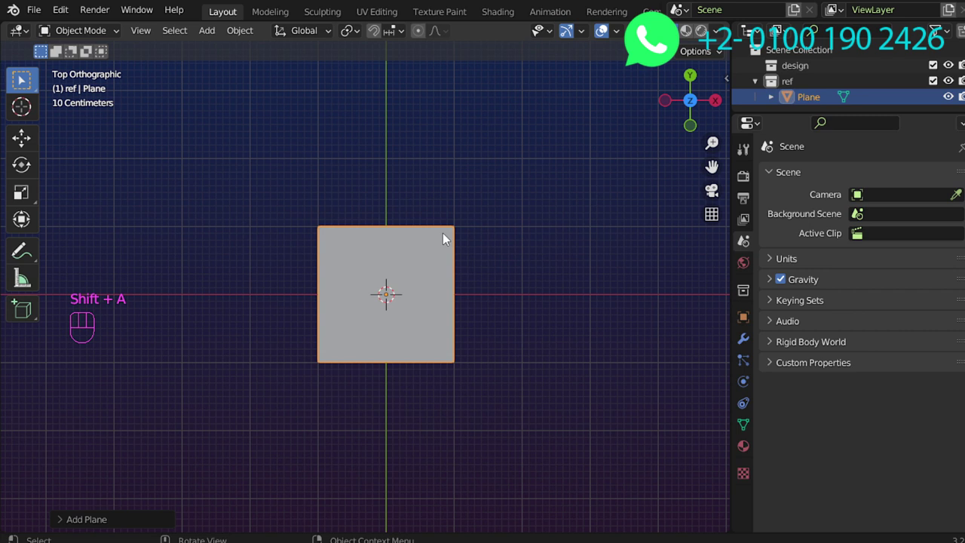
key(s)
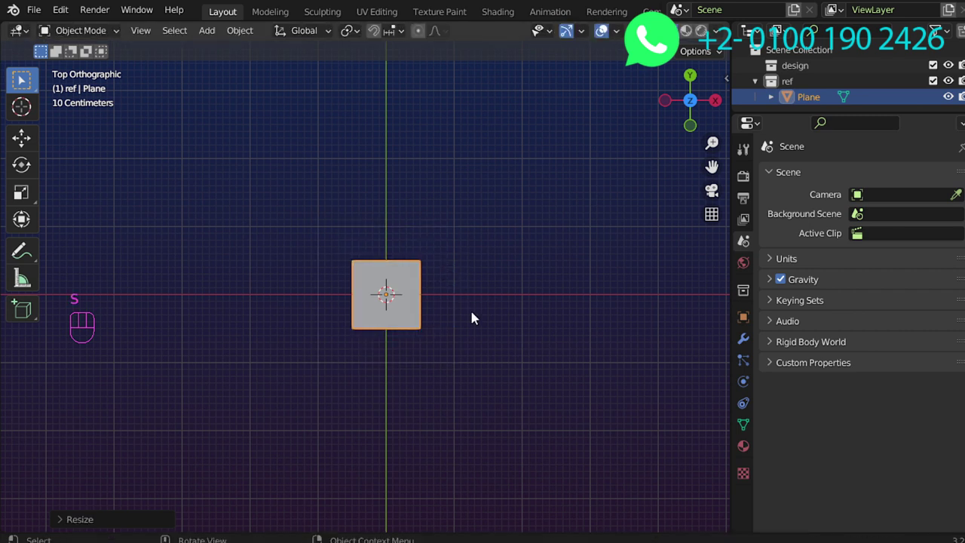
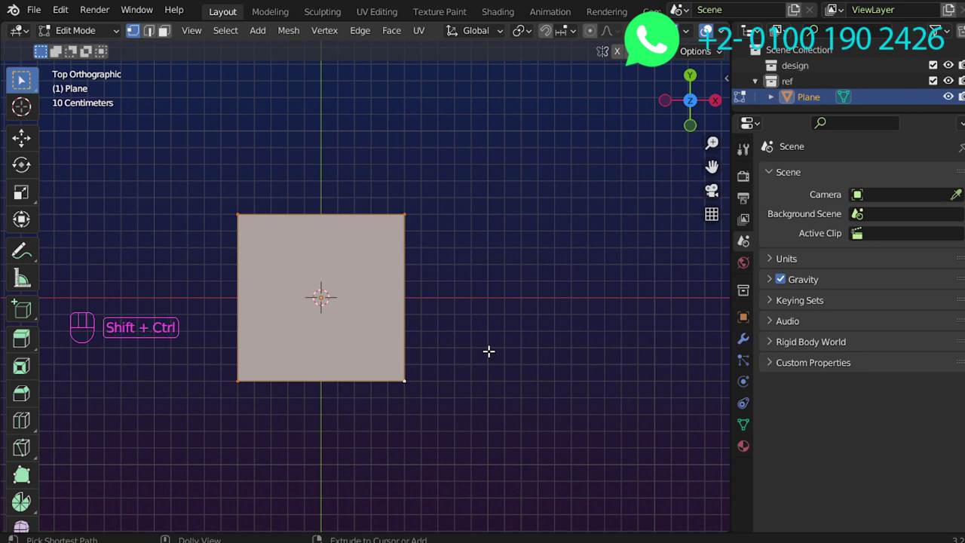
Bevel the plane's corner vertices into a rounded rectangle and cut an edge loop across it
key(ctrl+shift+b)
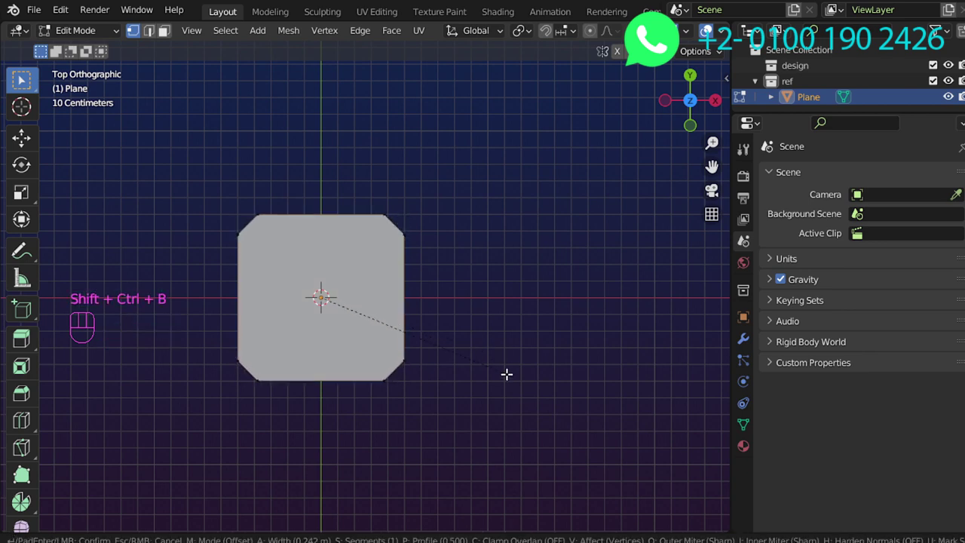
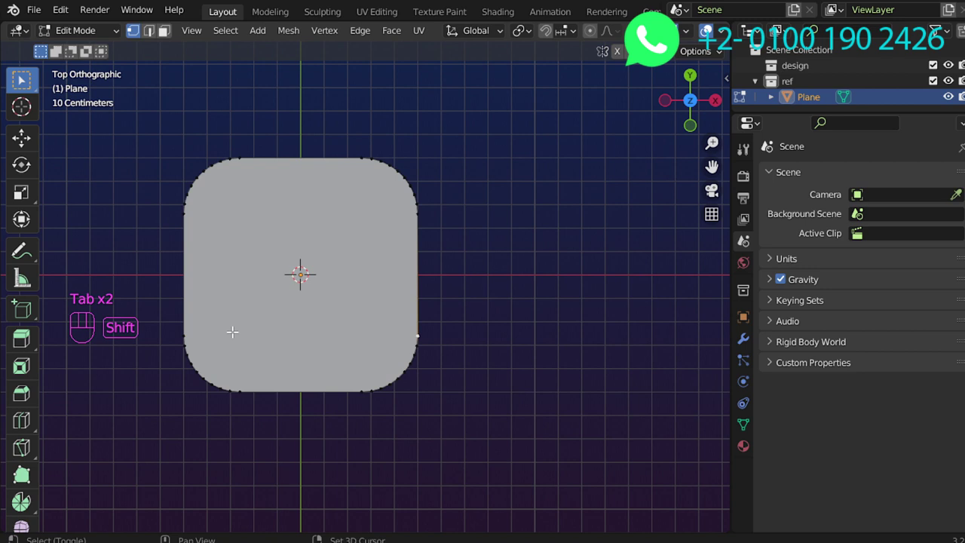
key(j)
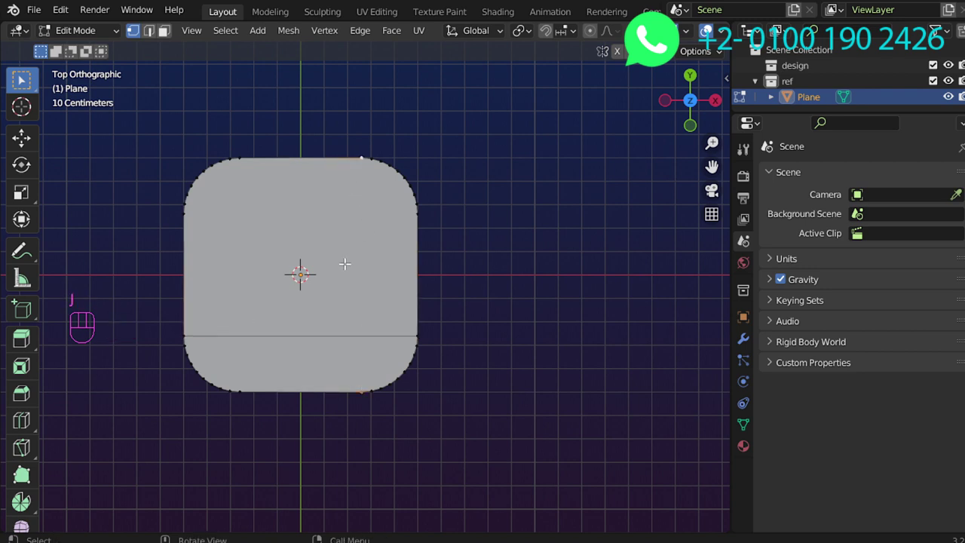
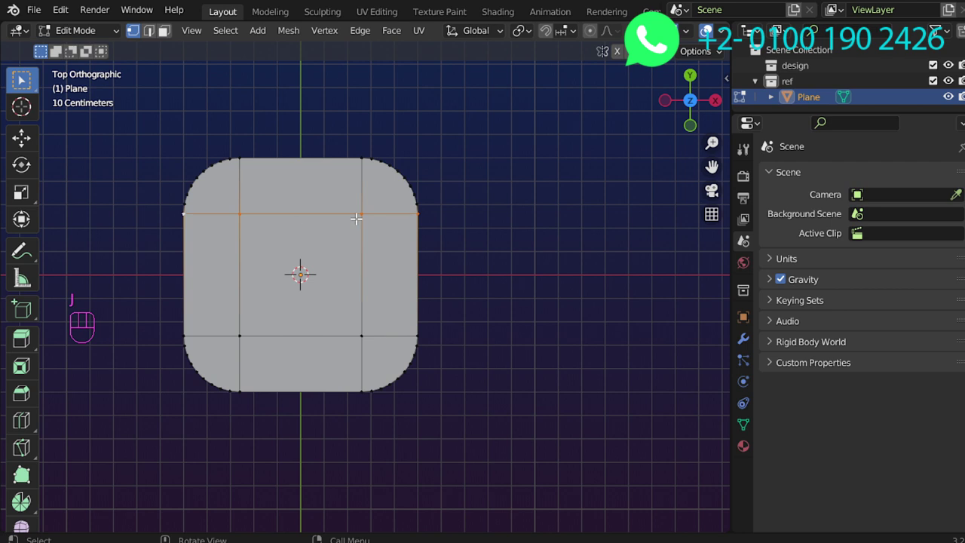
Select the whole rounded plane and extrude it upward into a thick solid slab
key(Tab)
drag(448, 331, 384, 221)
drag(437, 288, 569, 357)
middle_click(518, 331)
middle_click(506, 338)
key(a)
key(e)
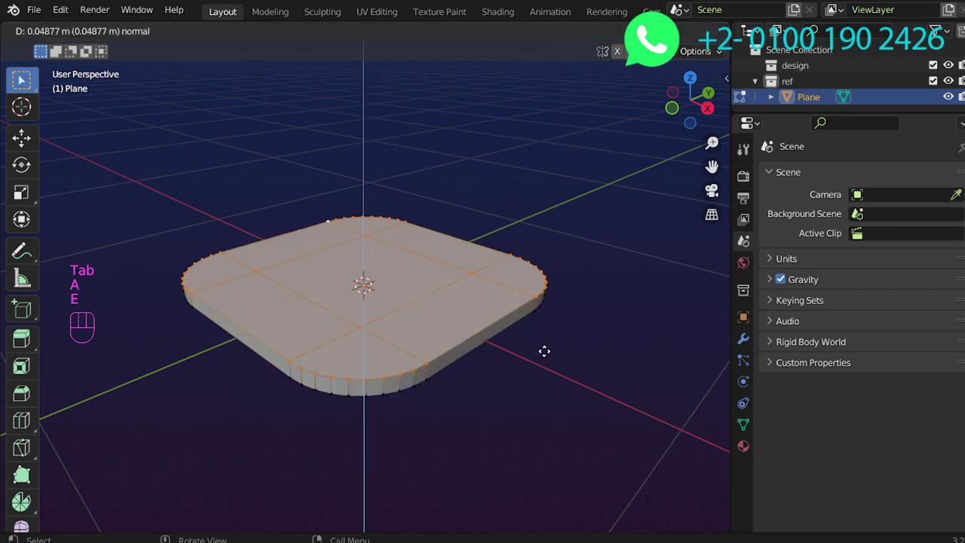
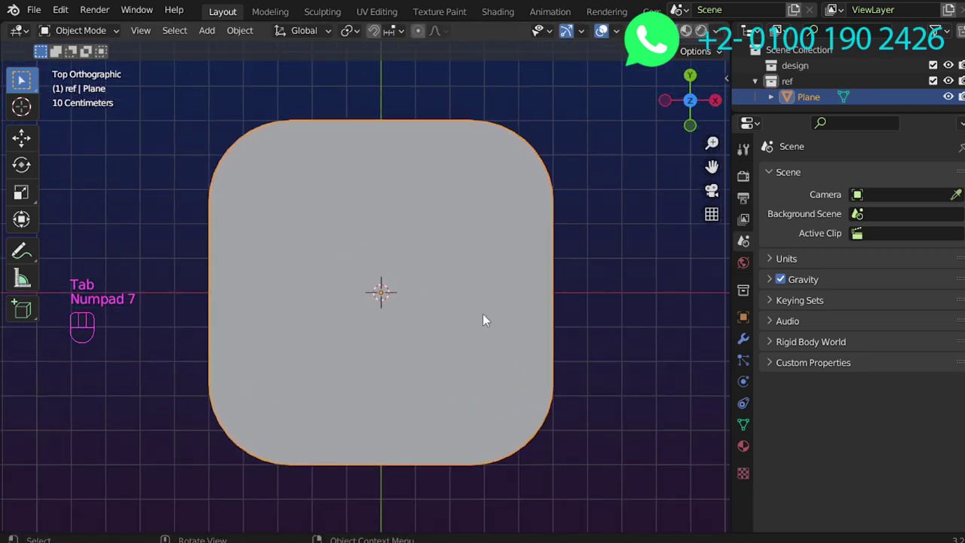
Rename the extruded slab object to 'base'
drag(514, 375, 447, 242)
key(F2)
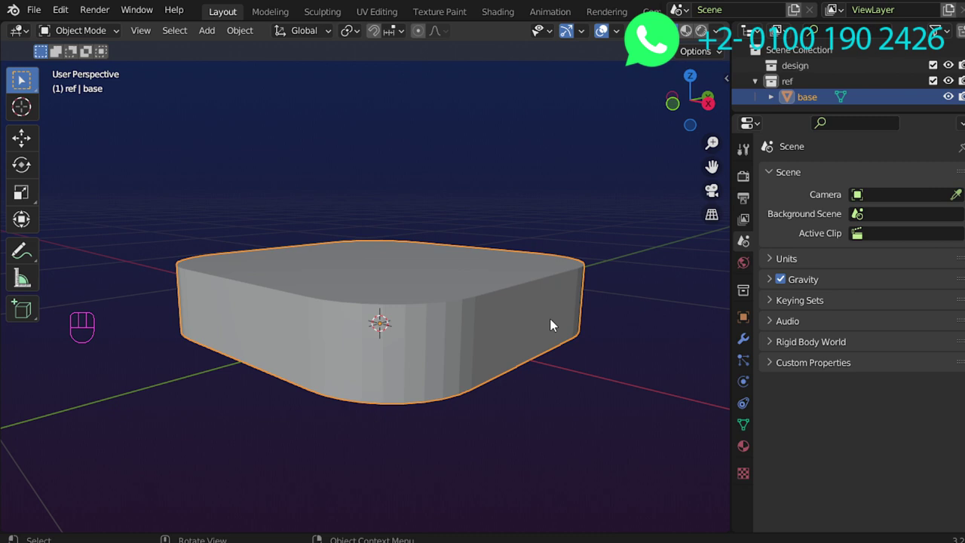
middle_click(505, 335)
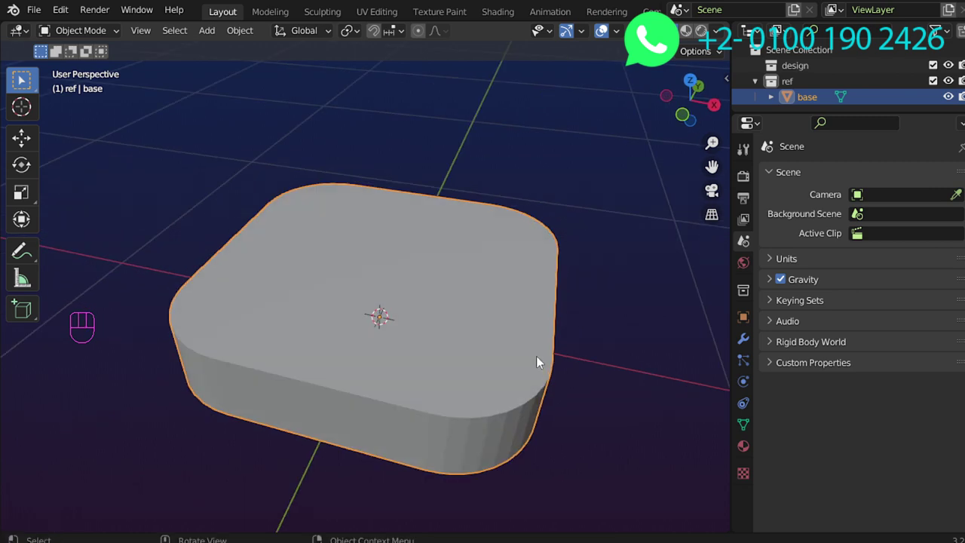
From top view, add a second plane over the base and scale it down
key(KP_7)
middle_click(540, 358)
key(shift+a)
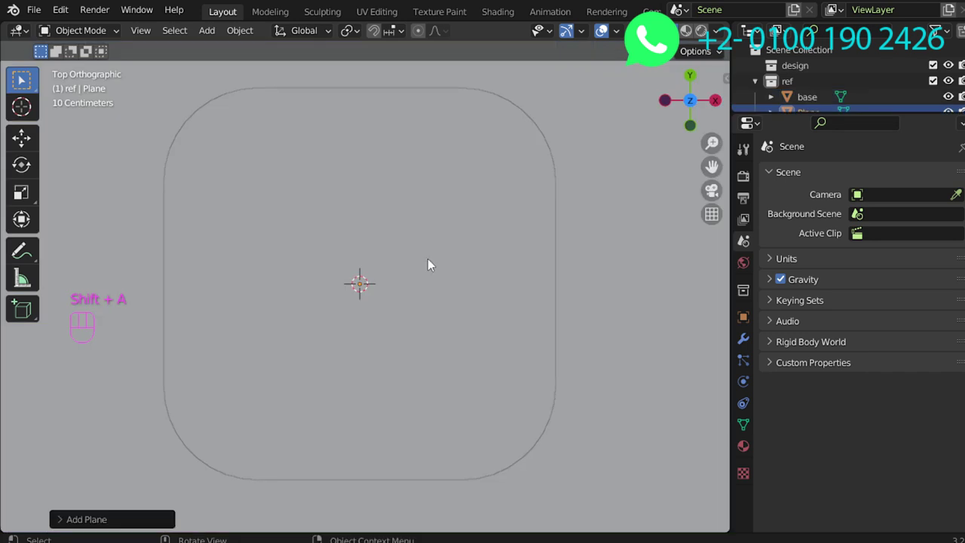
key(s)
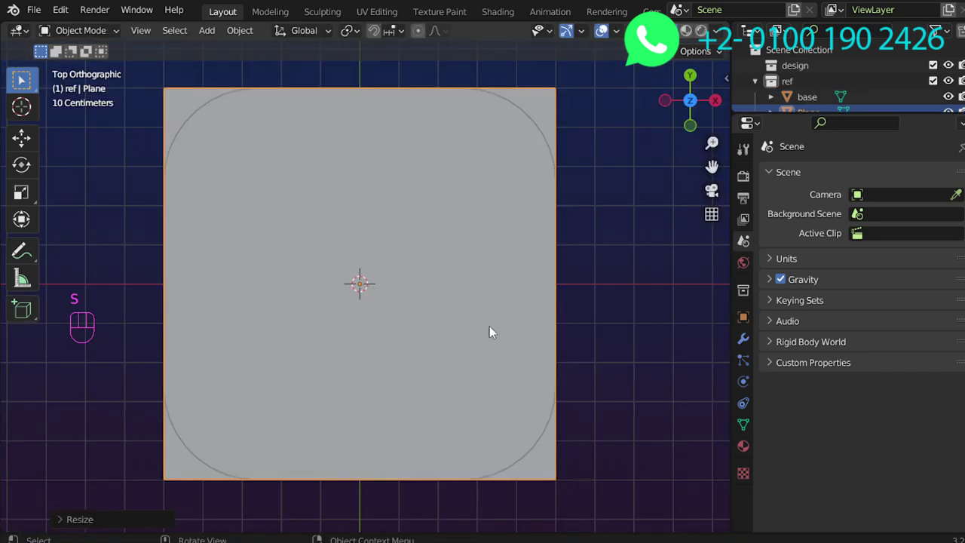
key(s)
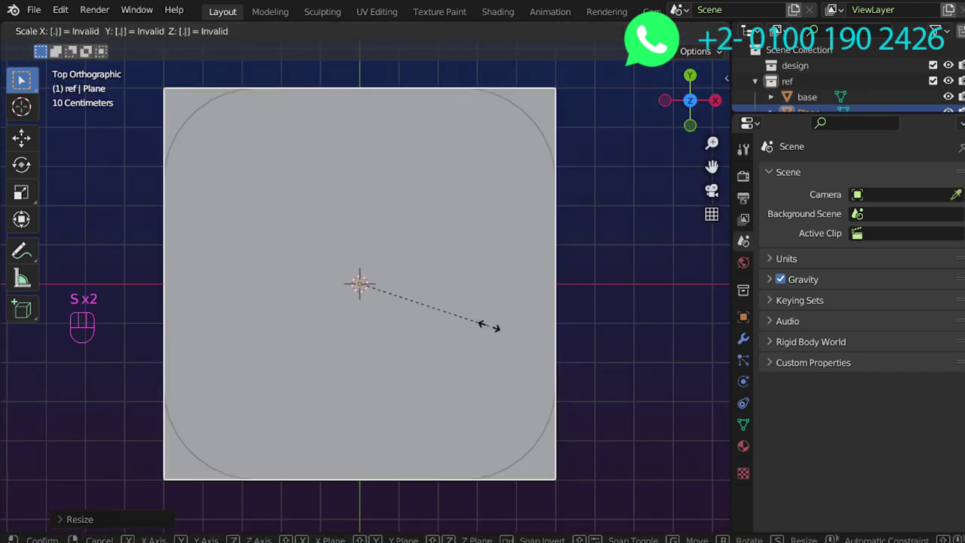
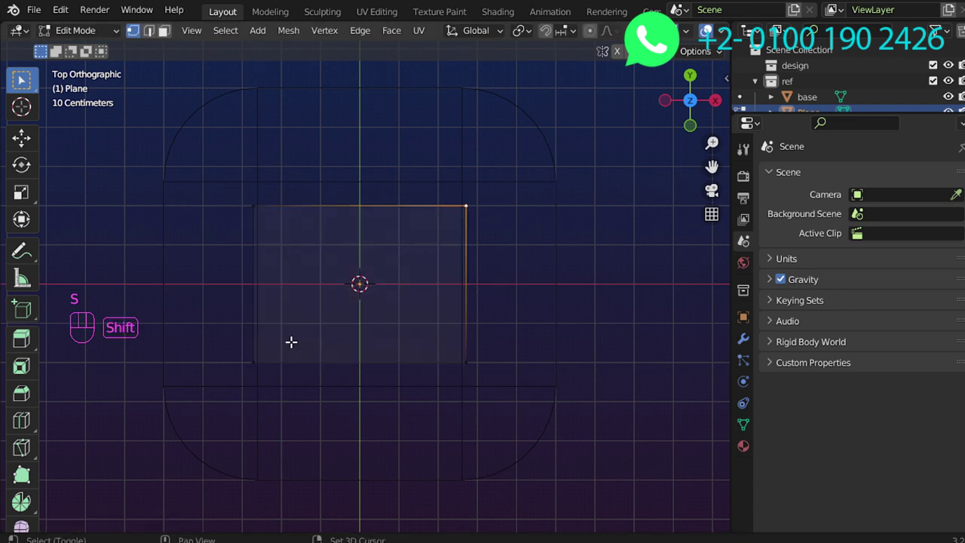
Reshape the plane into a smaller rectangle with one bevel-rounded corner and check it from the front
key(ctrl+shift+b)
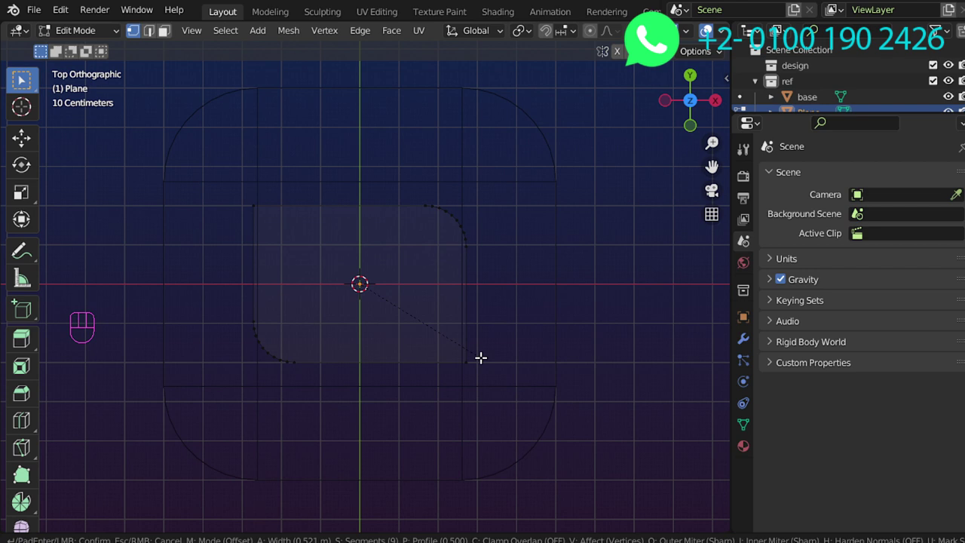
key(z)
key(Tab)
key(KP_1)
key(z)
key(g)
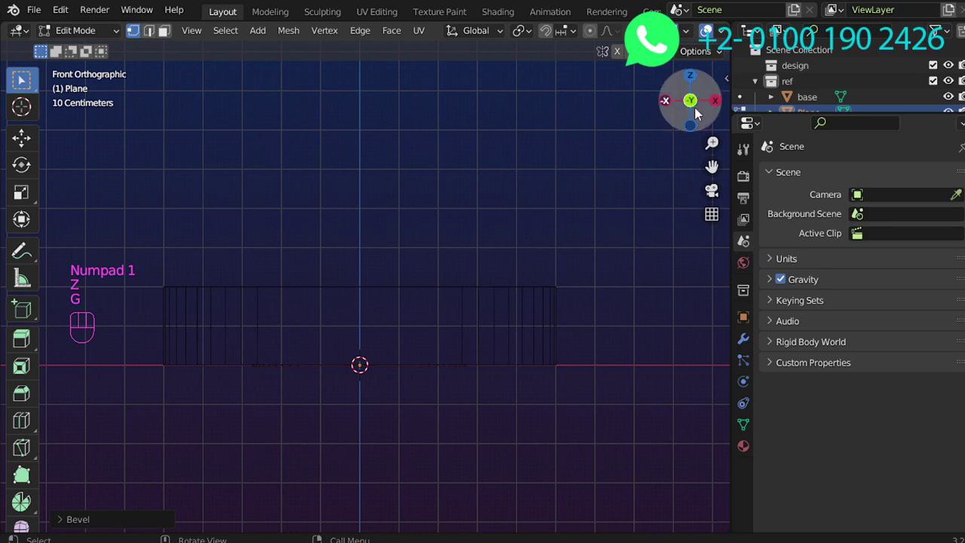
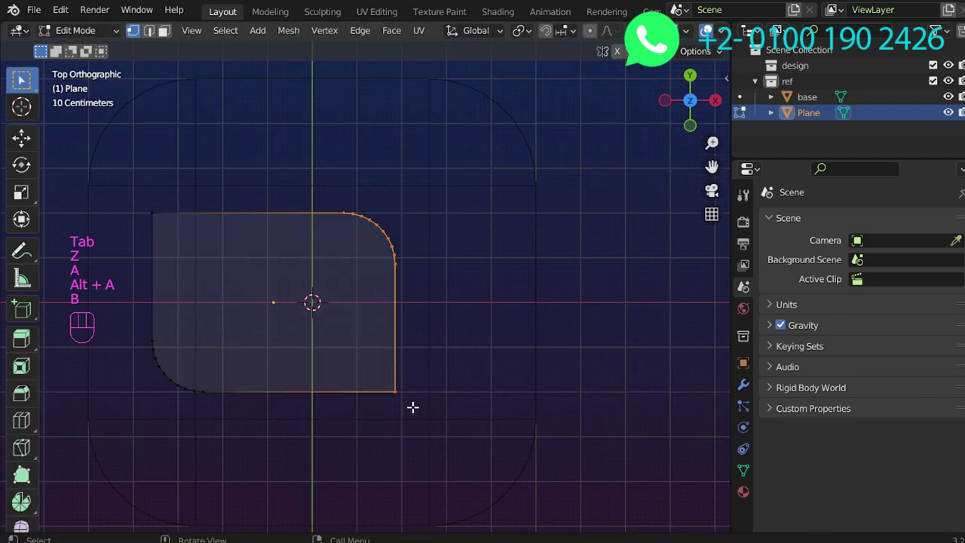
Move the body piece's side edge inward along X to narrow it
key(g)
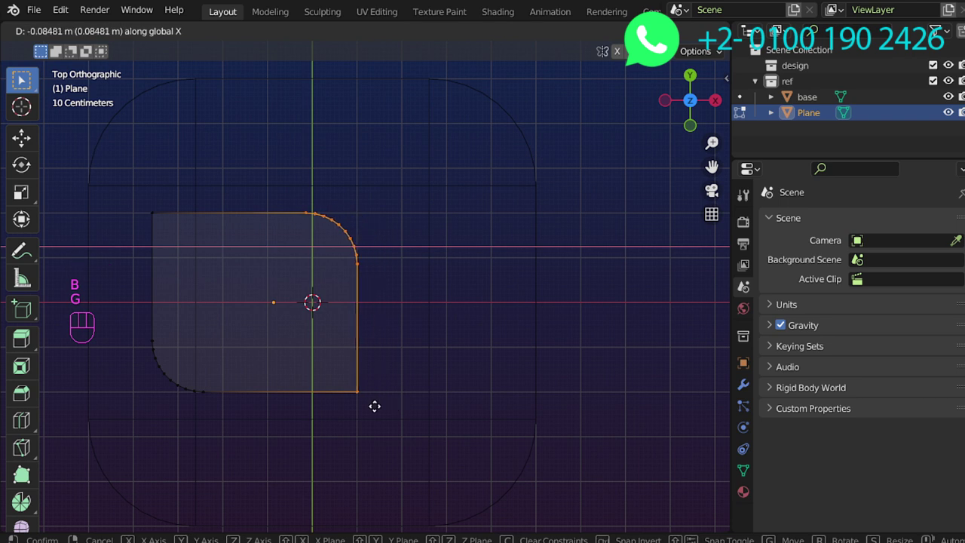
key(z)
key(Tab)
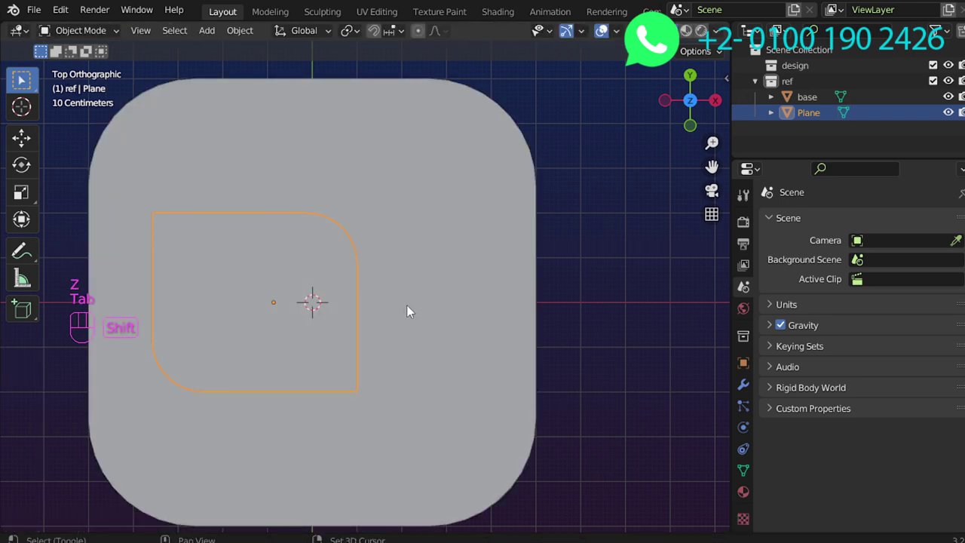
right_click(414, 308)
Add a lens plane beside the body, scale it and widen one edge into a trapezoid
key(shift+a)
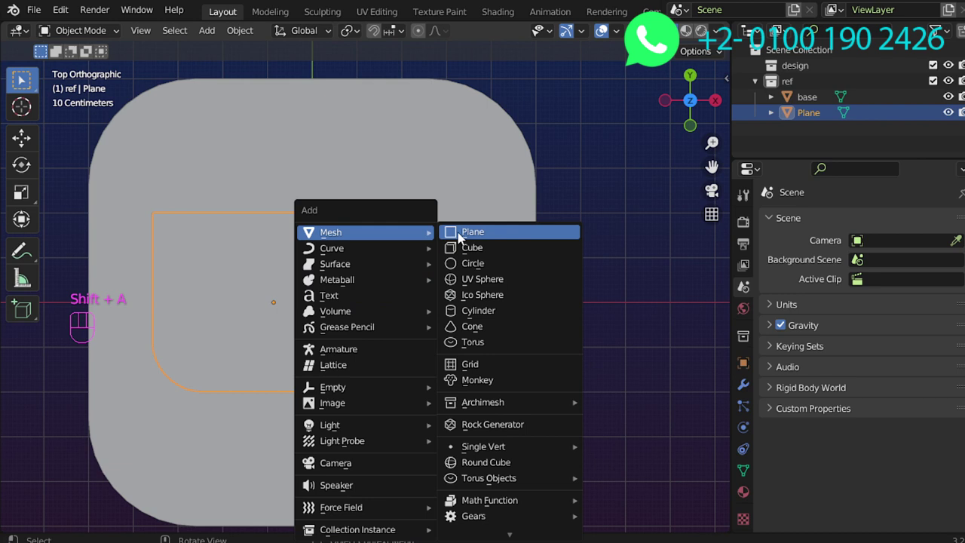
key(z)
key(s)
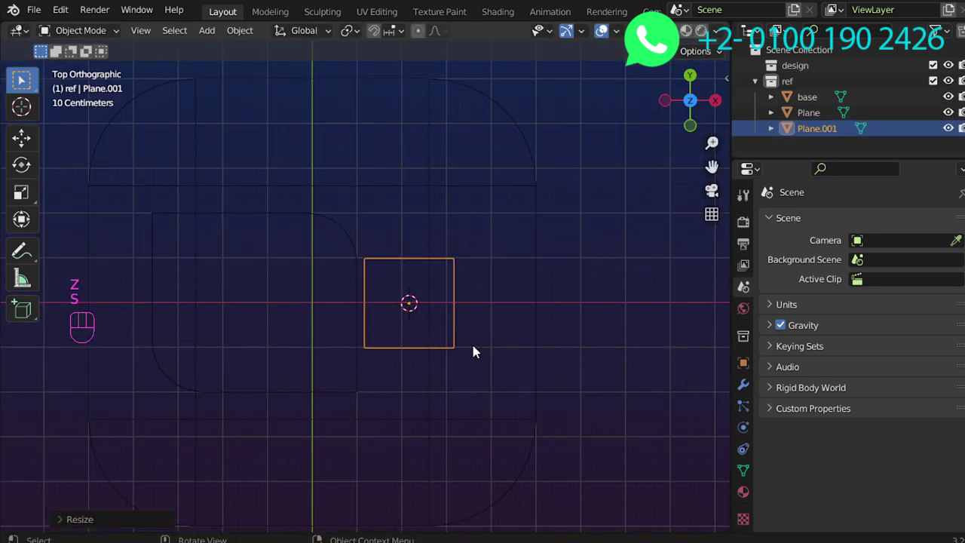
key(s)
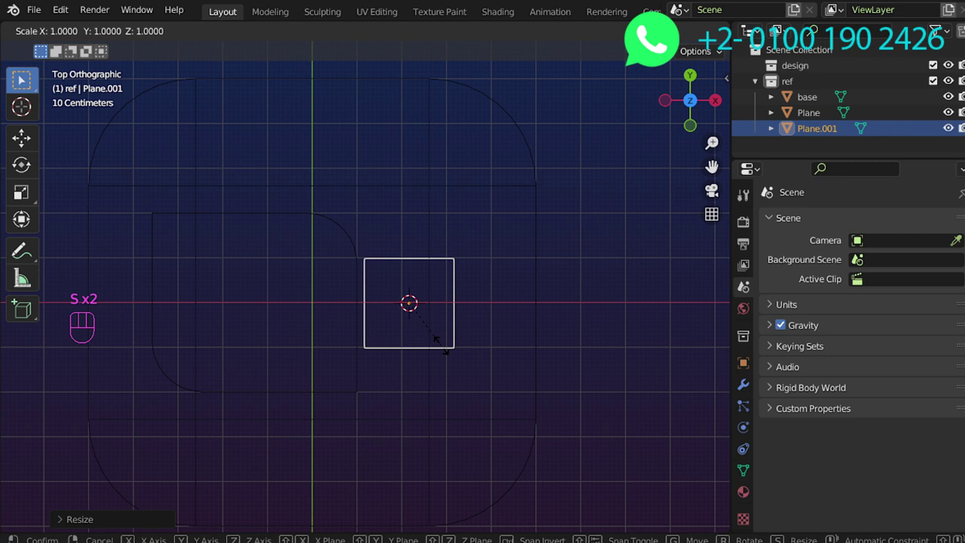
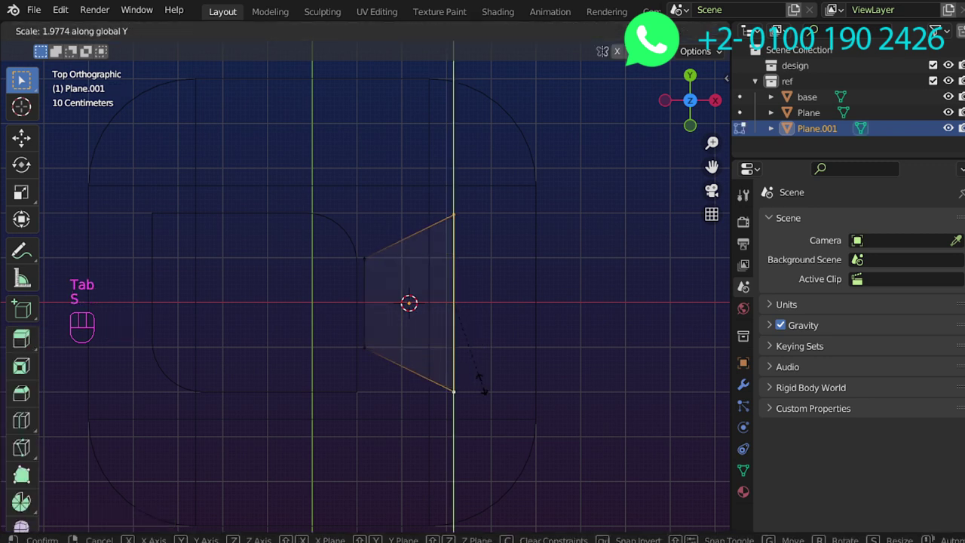
key(Tab)
key(z)
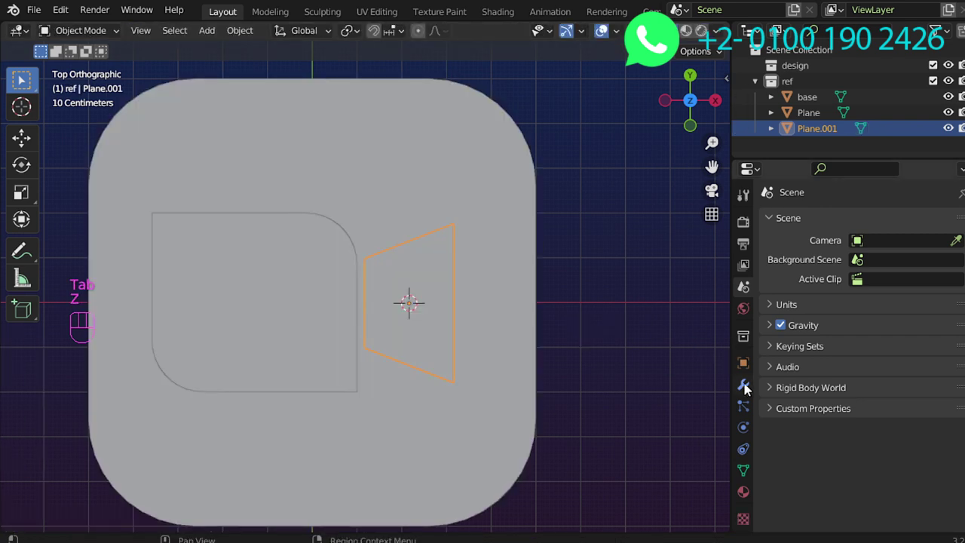
Give the lens a Bevel modifier, extrude it into a short block and apply its scale
drag(792, 230, 666, 293)
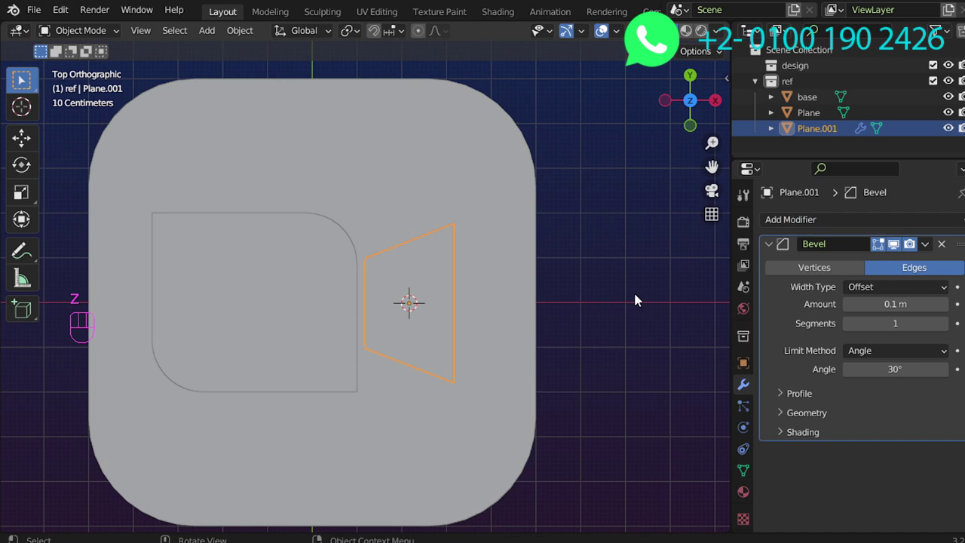
drag(534, 322, 490, 227)
key(Tab)
key(a)
key(e)
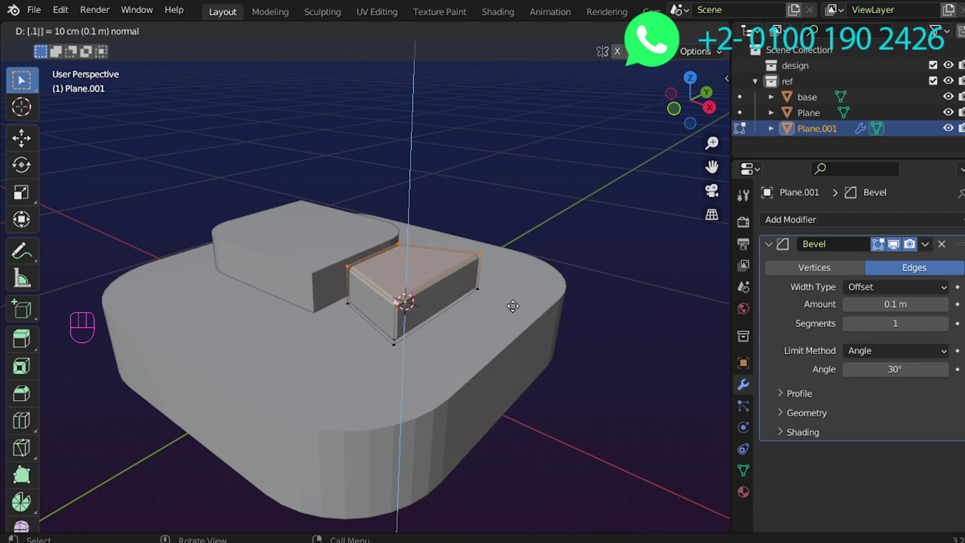
key(Tab)
click(455, 311)
middle_click(458, 316)
key(ctrl+a)
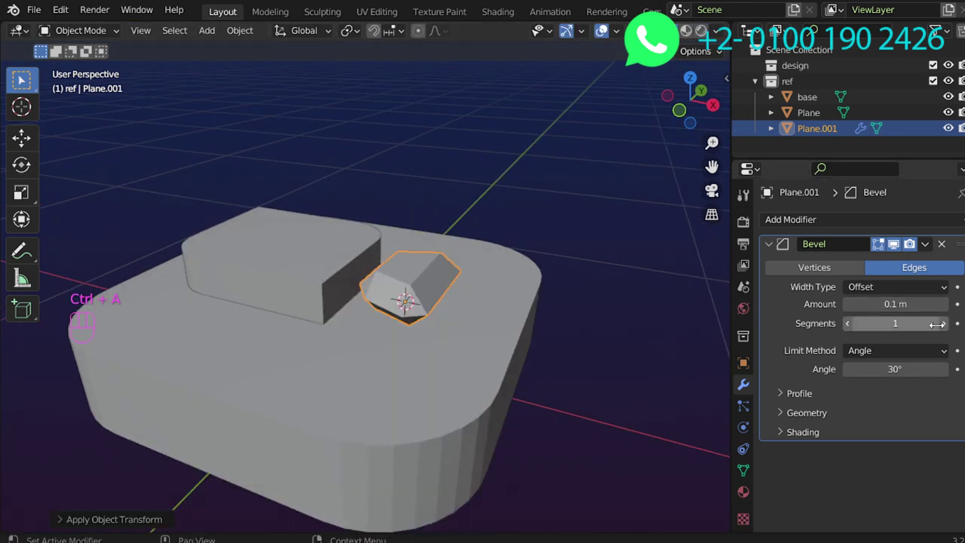
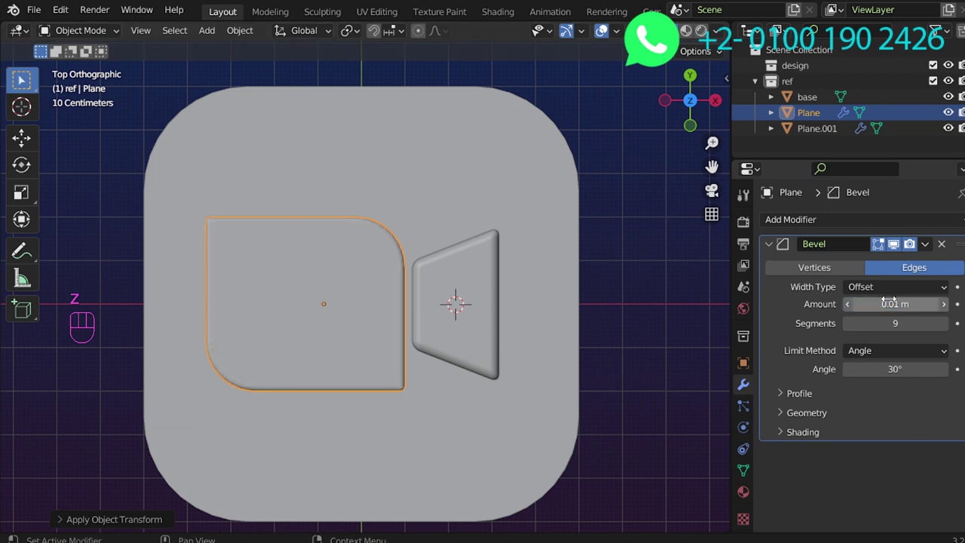
Inspect the icon and add a Subdivision Surface modifier to the base slab
middle_click(476, 300)
drag(477, 370, 393, 245)
middle_click(474, 341)
key(Tab)
middle_click(515, 368)
key(Tab)
drag(831, 230, 553, 442)
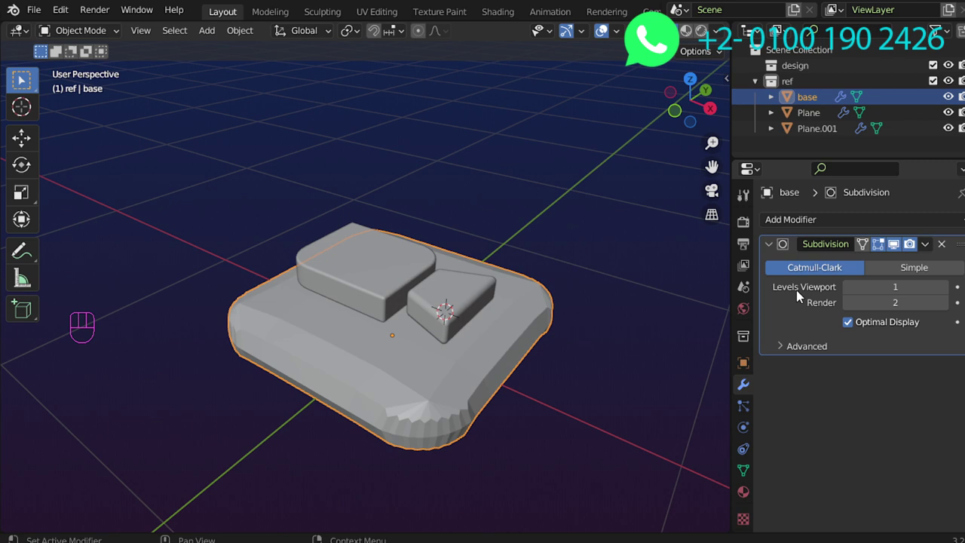
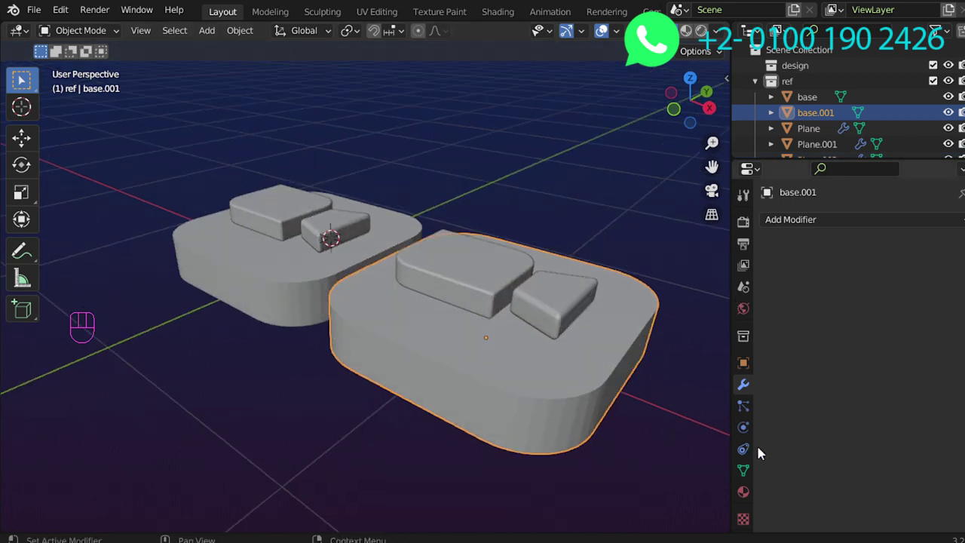
Enable Auto Smooth normals at 30° in base.001's mesh data settings
click(756, 476)
drag(783, 254, 782, 254)
drag(795, 273, 803, 338)
drag(802, 376, 836, 402)
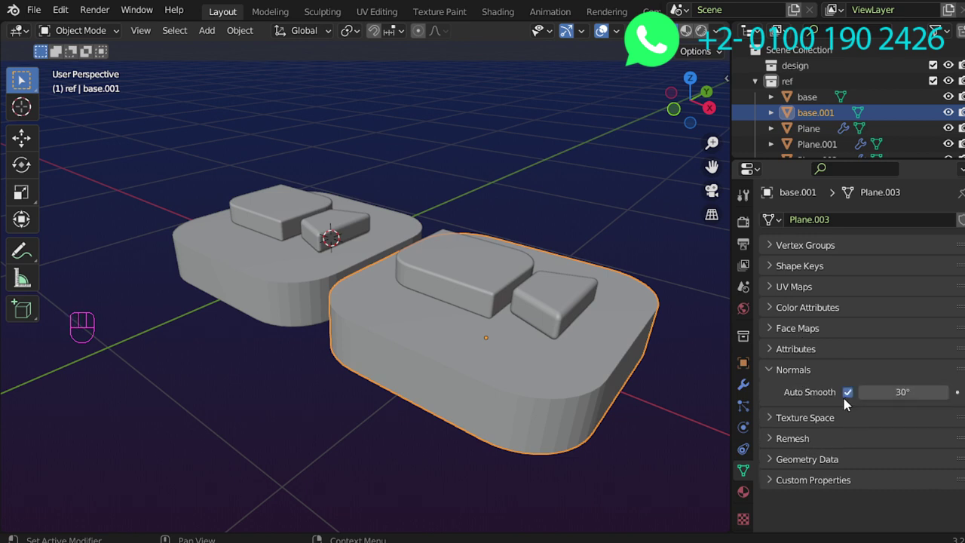
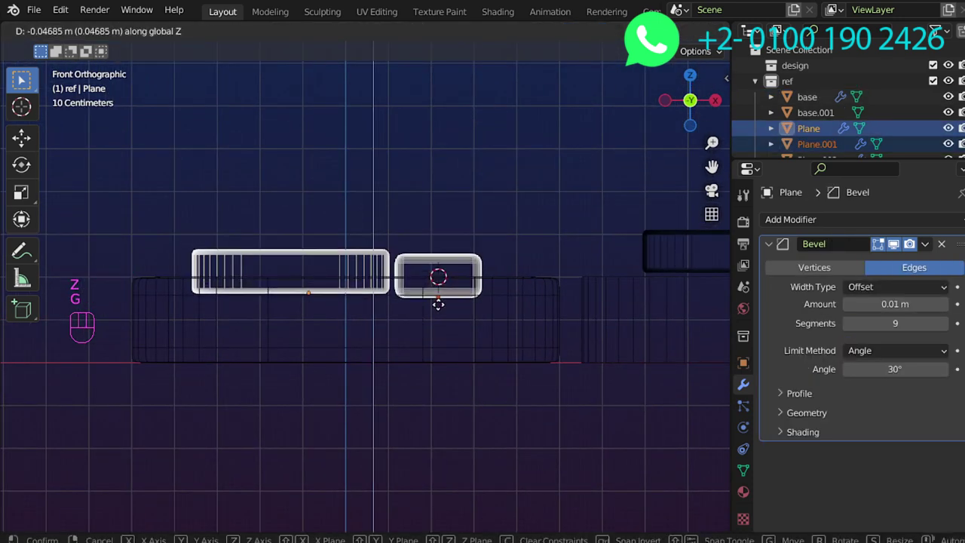
Confirm lowering the camera shapes along Z into the base and orbit to check the result
key(z)
drag(493, 325, 463, 345)
drag(436, 331, 431, 292)
middle_click(424, 308)
middle_click(422, 295)
drag(416, 315, 426, 337)
middle_click(424, 348)
drag(451, 282, 467, 255)
middle_click(445, 305)
middle_click(454, 330)
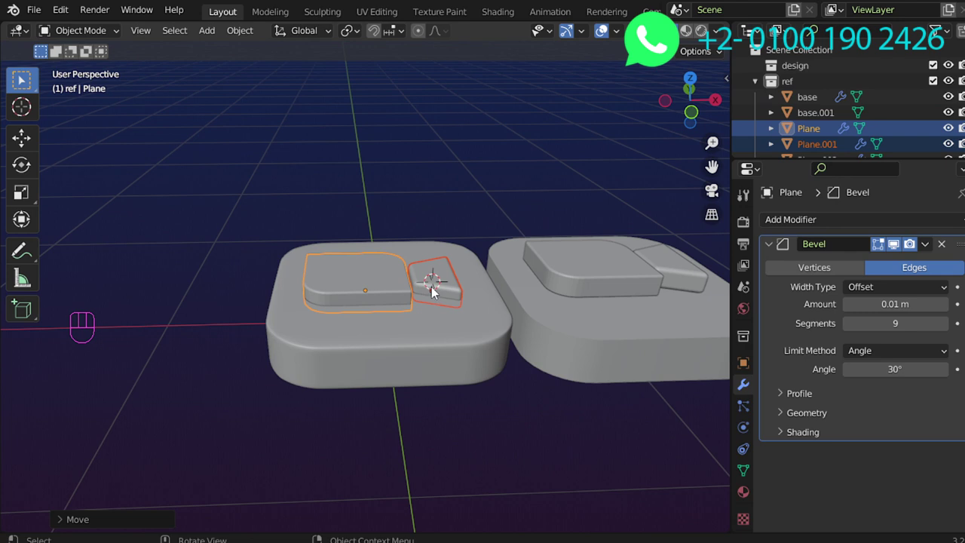
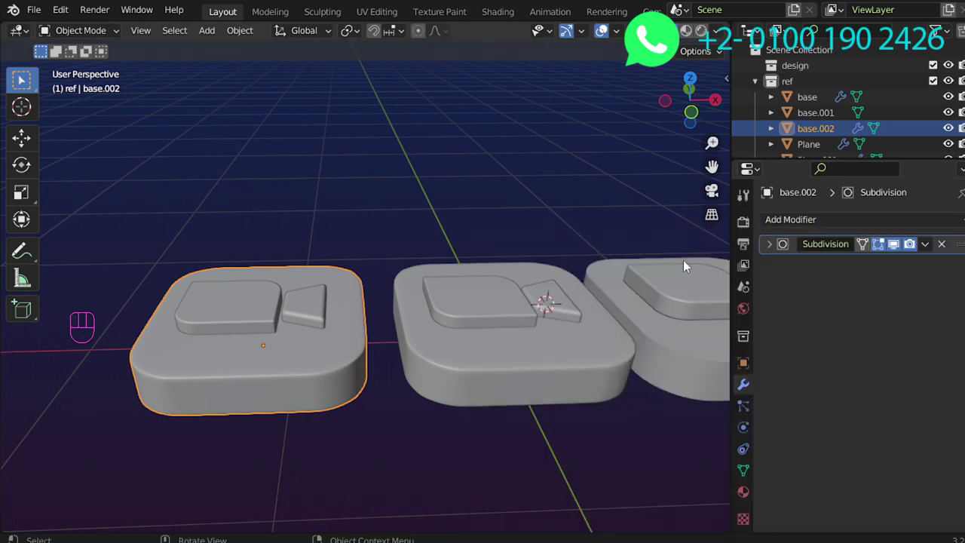
Add two Boolean Difference modifiers to base.002 targeting the Plane.005 and Plane.004 camera shapes
drag(798, 232, 620, 303)
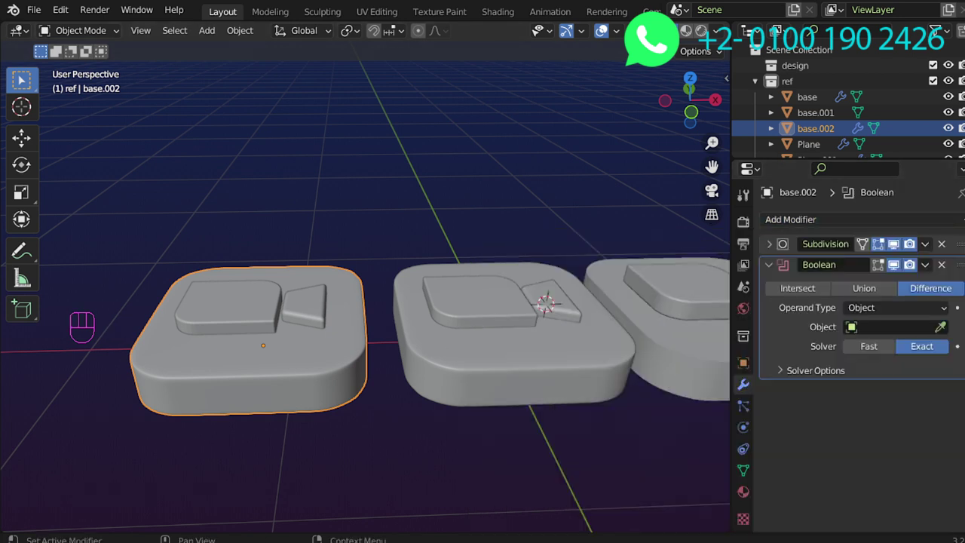
click(944, 333)
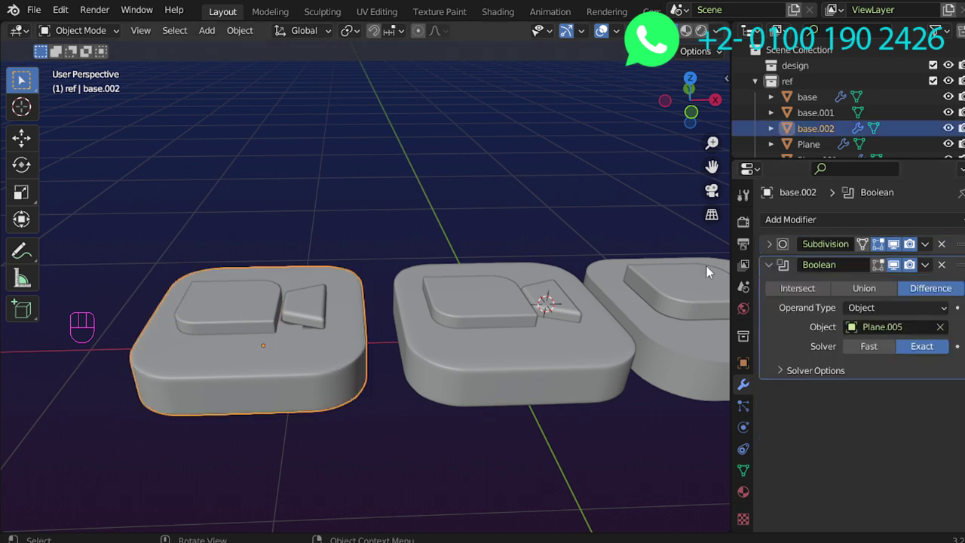
drag(856, 226, 927, 331)
click(945, 457)
middle_click(363, 302)
middle_click(341, 303)
Hide the cutter shapes and inspect the engraved recesses from top view
key(h)
drag(347, 307, 401, 316)
key(KP_7)
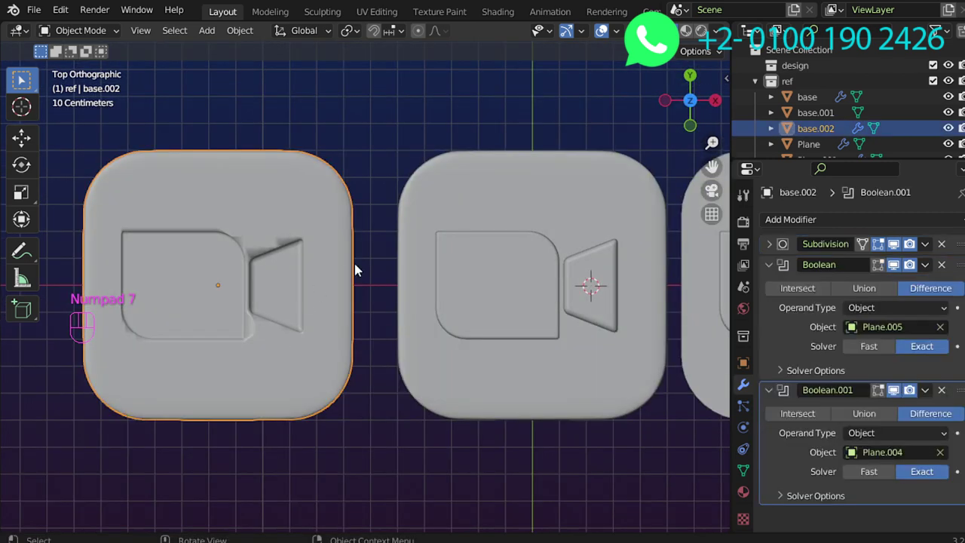
drag(337, 271, 336, 320)
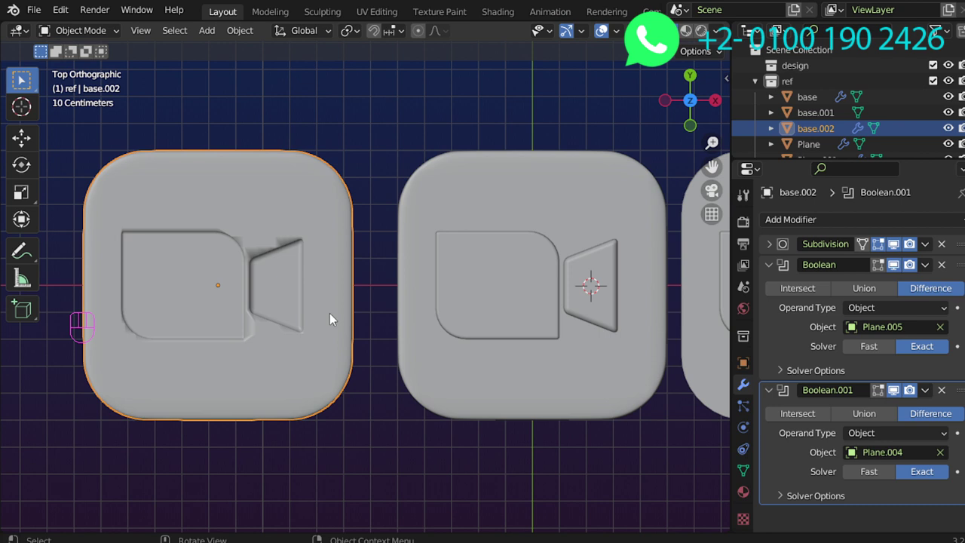
drag(769, 266, 770, 266)
click(770, 286)
drag(774, 234, 394, 331)
drag(326, 309, 441, 229)
drag(440, 229, 390, 248)
key(KP_7)
Add an Edge Split modifier at 30° to base.002 and unhide the cutter shapes
click(291, 256)
middle_click(360, 262)
middle_click(386, 305)
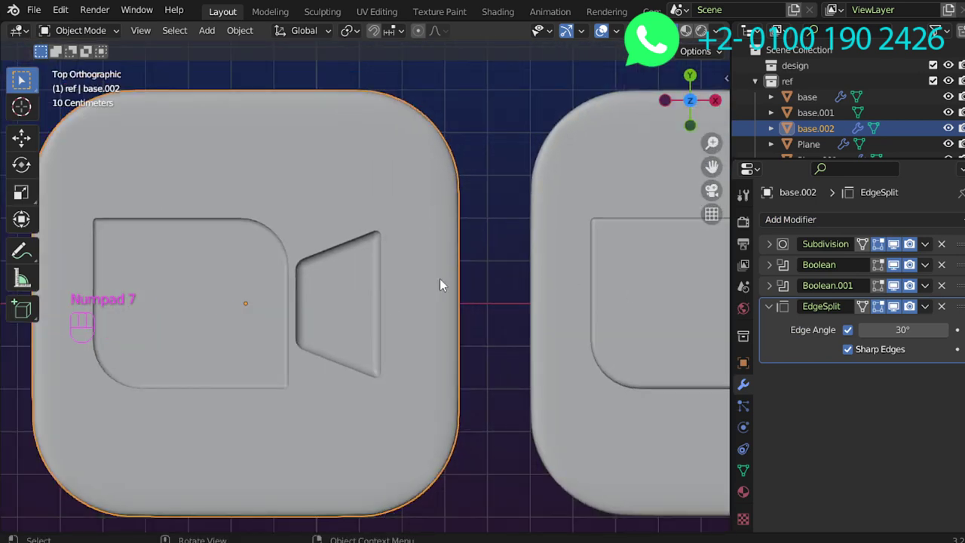
key(alt+h)
key(g)
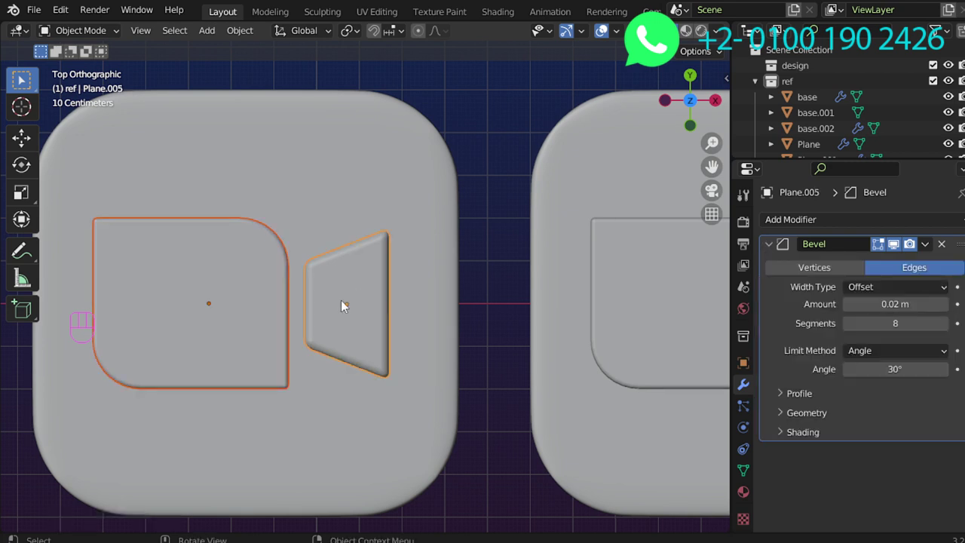
Hide and unhide parts while orbiting to inspect the three engraved icon variants
key(h)
drag(376, 397, 385, 378)
drag(386, 378, 466, 325)
drag(466, 325, 440, 288)
drag(414, 278, 426, 292)
drag(426, 291, 414, 297)
key(alt+h)
drag(289, 272, 352, 232)
click(352, 232)
drag(352, 232, 446, 294)
drag(445, 293, 367, 309)
click(248, 238)
Orbit over the icons once more, unhide everything and return to the straight-down top view
key(h)
drag(310, 273, 346, 263)
middle_click(366, 276)
key(KP_7)
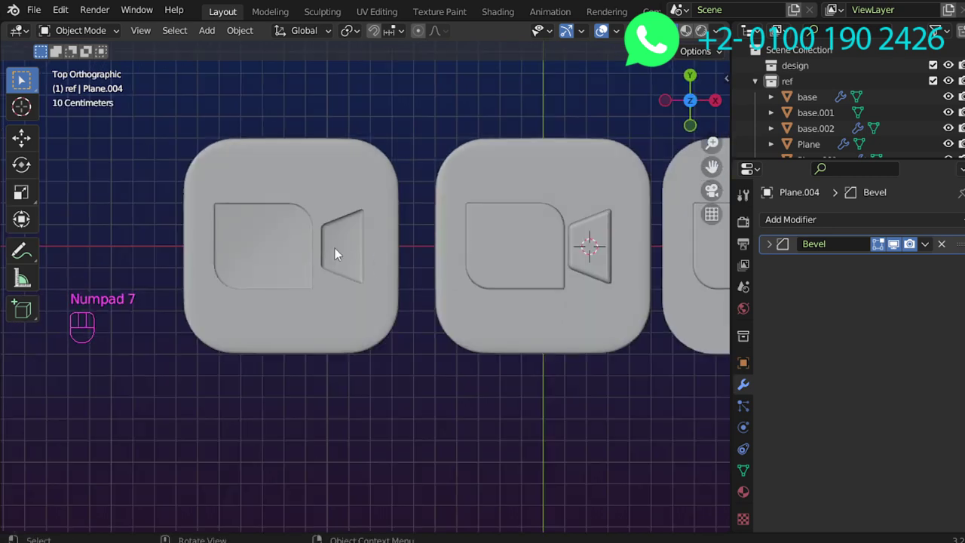
middle_click(337, 254)
drag(365, 268, 422, 176)
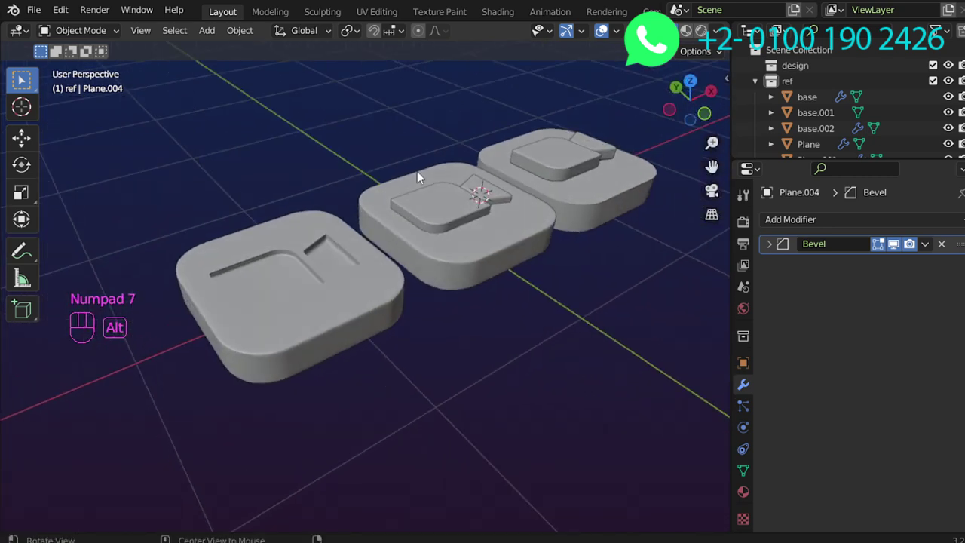
key(KP_7)
drag(531, 282, 445, 250)
middle_click(426, 308)
key(alt+h)
drag(399, 301, 399, 277)
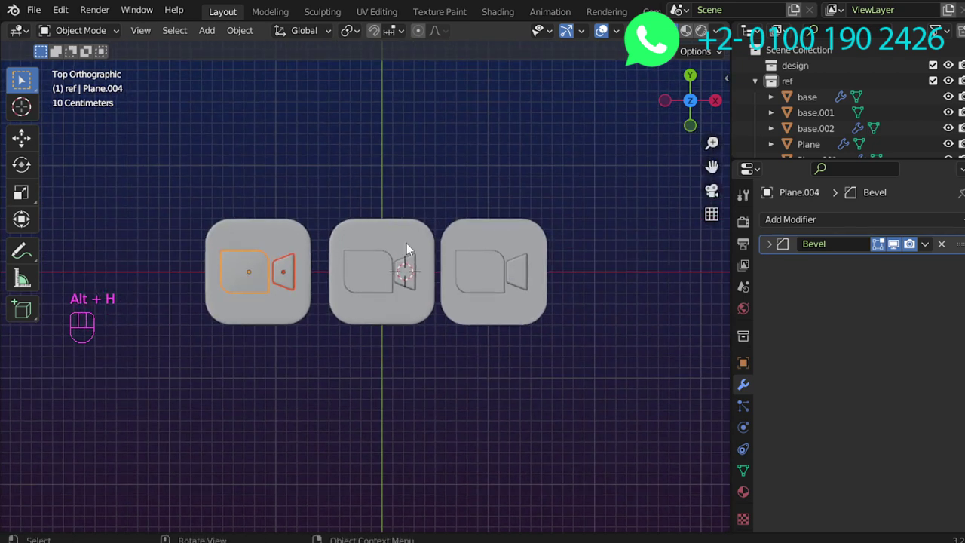
Select all three icons, move them into a new 'original' collection and shift them down along Y
key(a)
key(m)
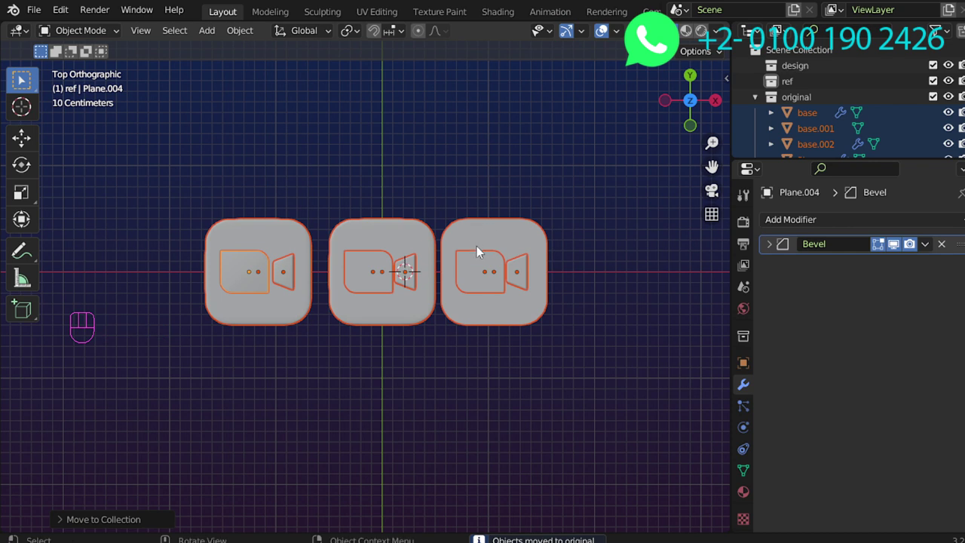
key(g)
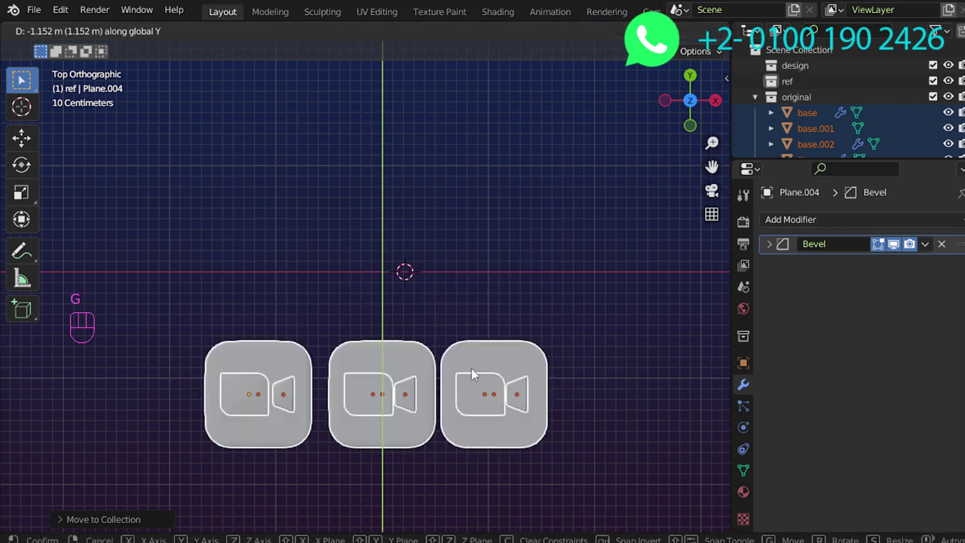
key(g)
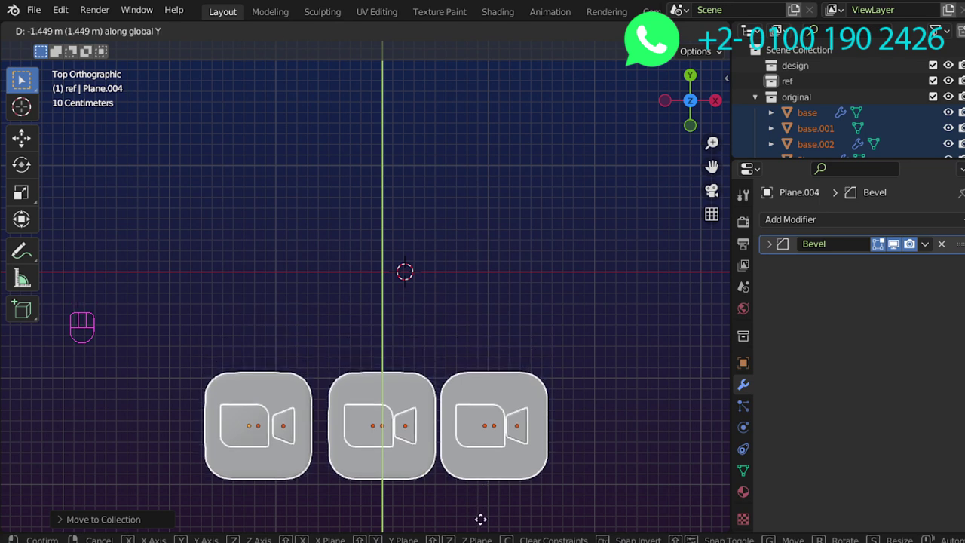
click(404, 489)
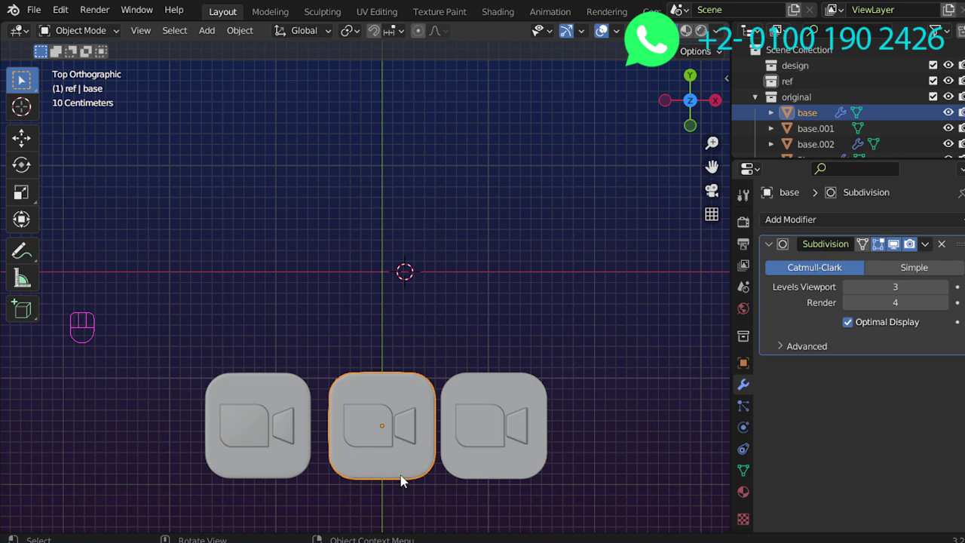
Duplicate the middle rounded base and move the copy into a new 'enhanced' collection
key(shift+d)
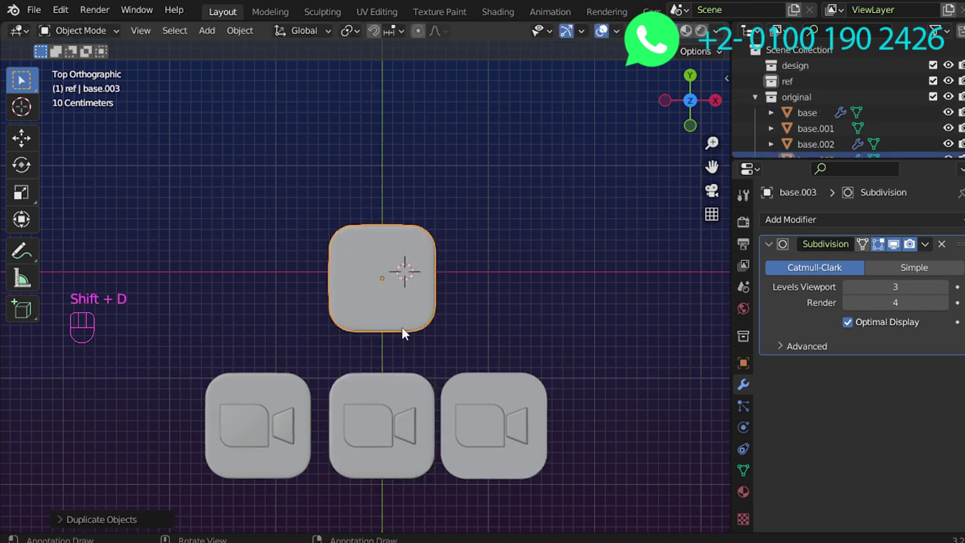
key(m)
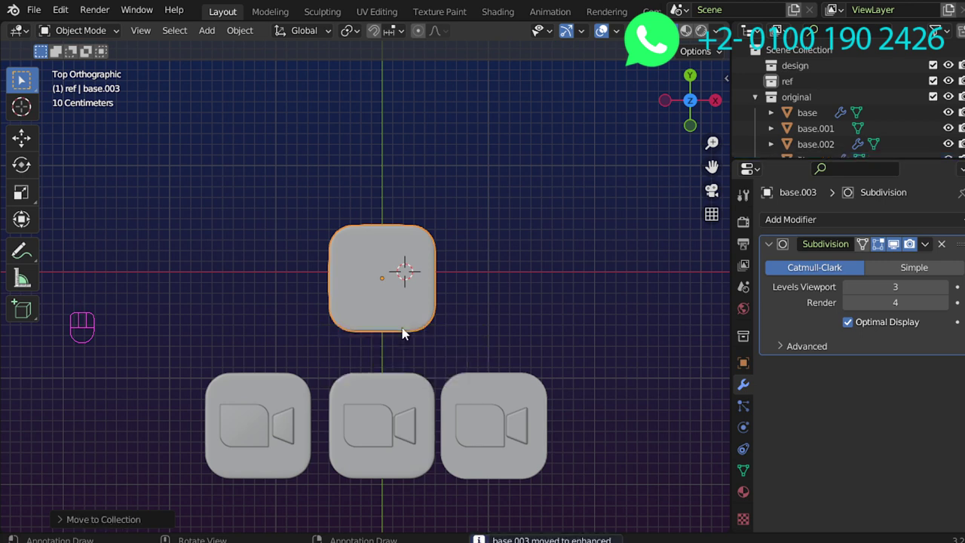
drag(417, 312, 431, 244)
drag(398, 289, 375, 349)
middle_click(383, 336)
Reset the 3D cursor and snap the base copy onto it at the scene centre
key(shift+c)
middle_click(419, 238)
key(shift+s)
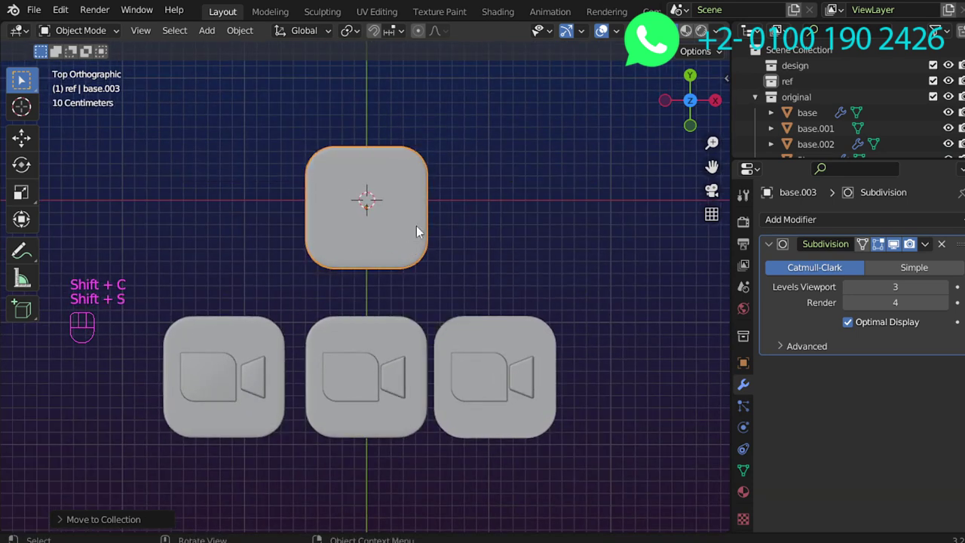
key(shift+c)
key(shift+s)
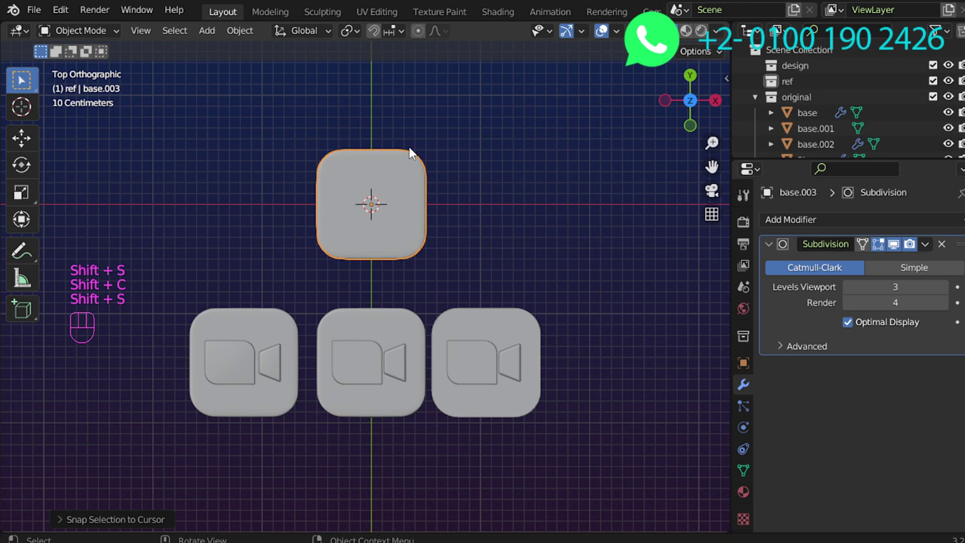
drag(413, 222, 407, 288)
middle_click(407, 285)
middle_click(403, 293)
middle_click(404, 296)
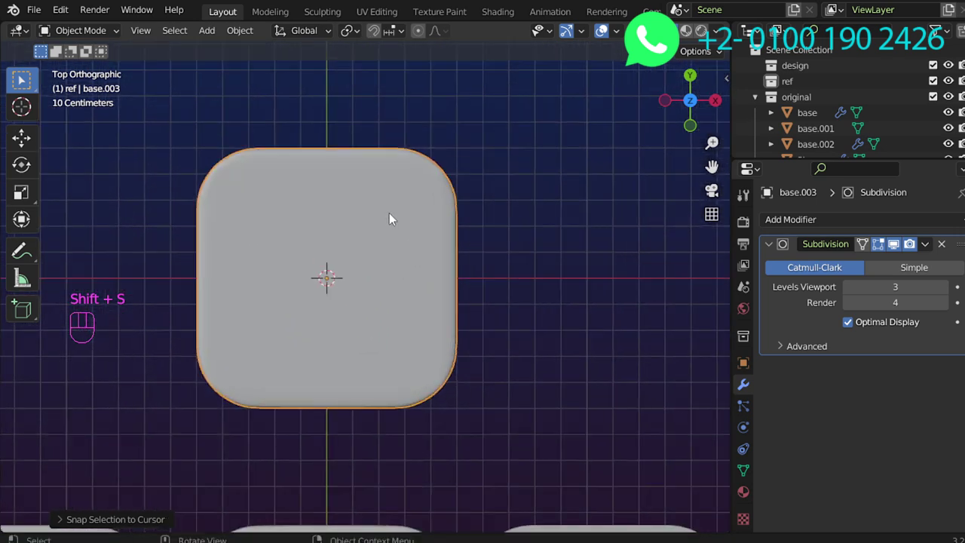
key(shift+a)
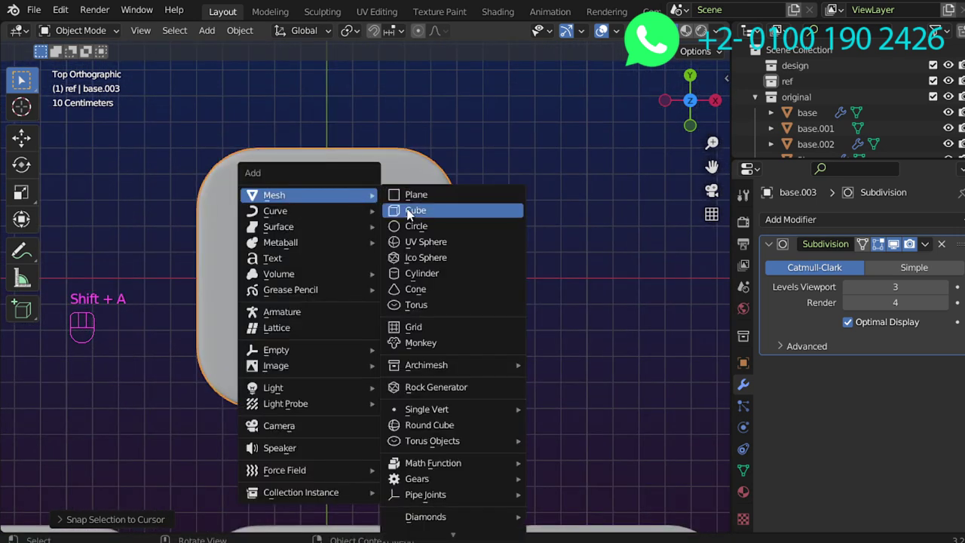
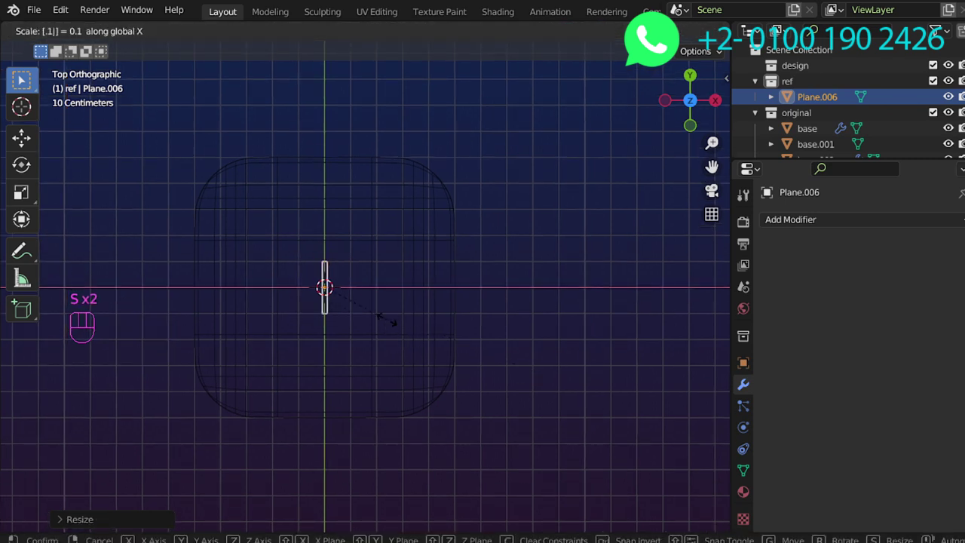
Shape the new plane into a thin ray bar near the top and rotate a duplicate about Z
key(g)
key(s)
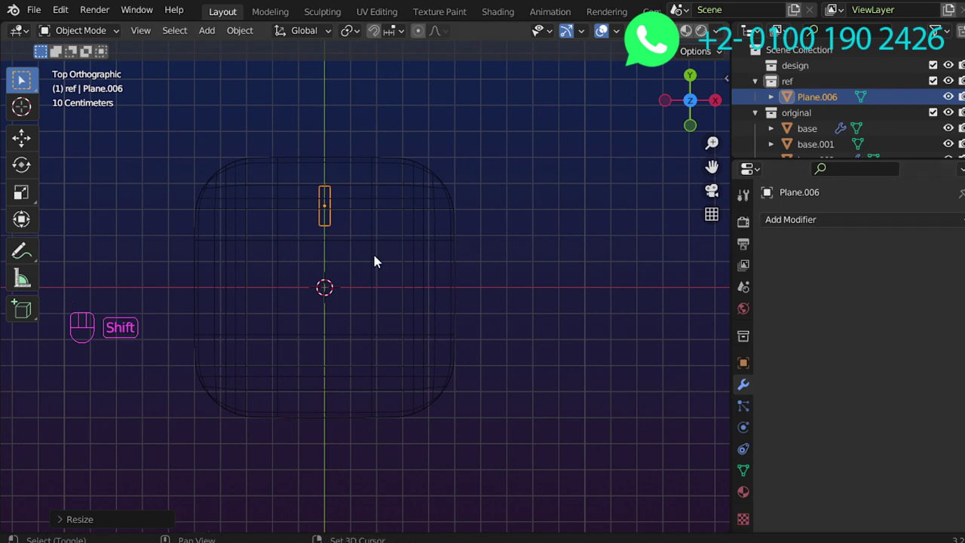
key(shift+d)
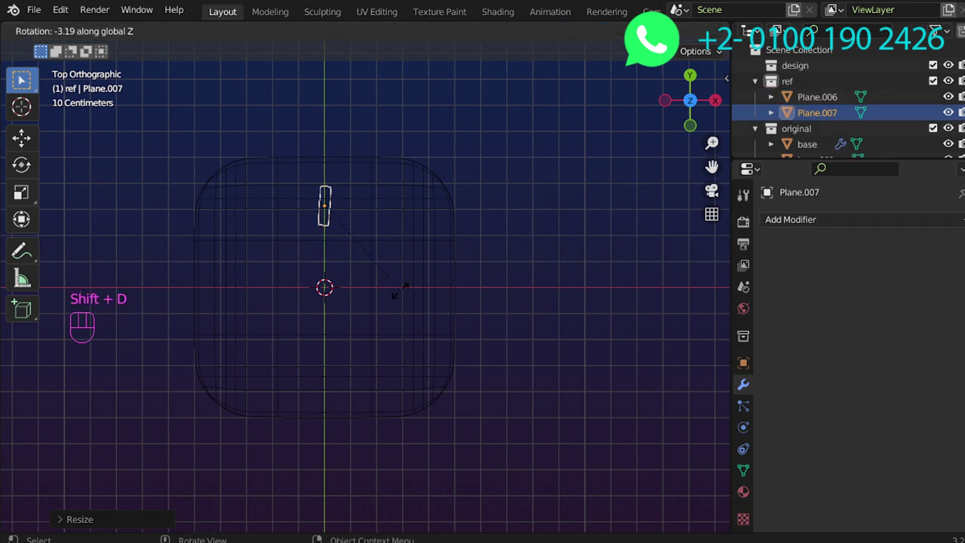
drag(350, 35, 376, 83)
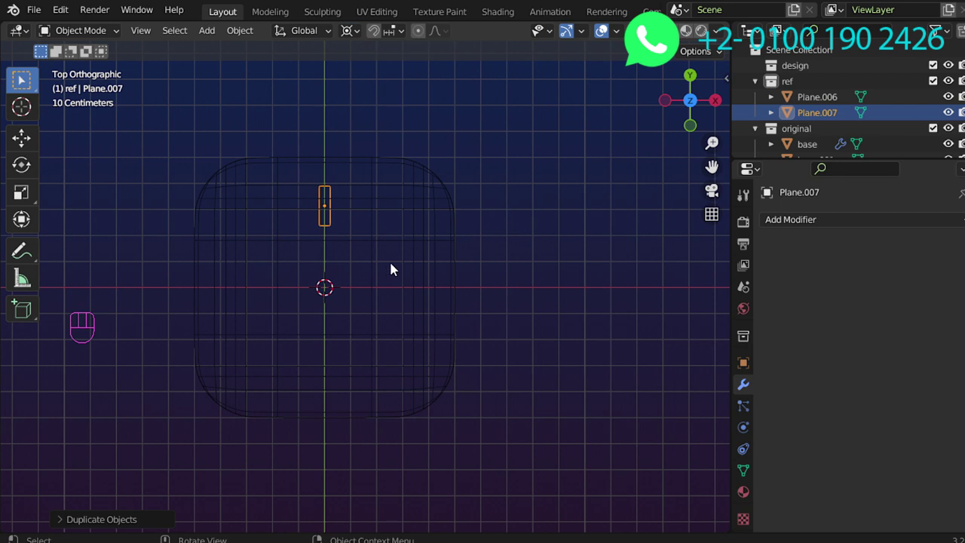
key(r)
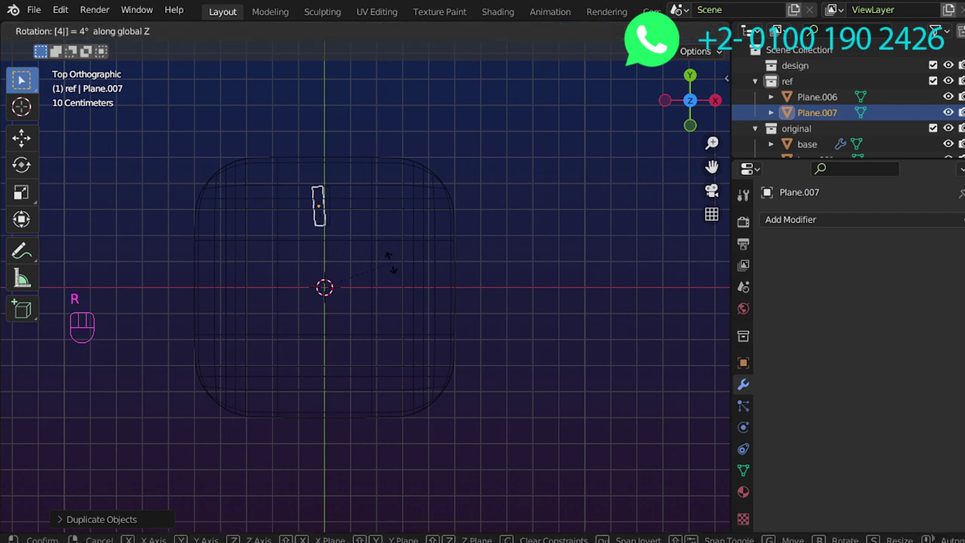
Repeat duplicate-and-rotate around the 3D cursor to form a ring of eight ray bars
key(shift+d)
key(shift+r)
key(shift+r)
key(shift+r)
key(shift+r)
key(shift+r)
key(z)
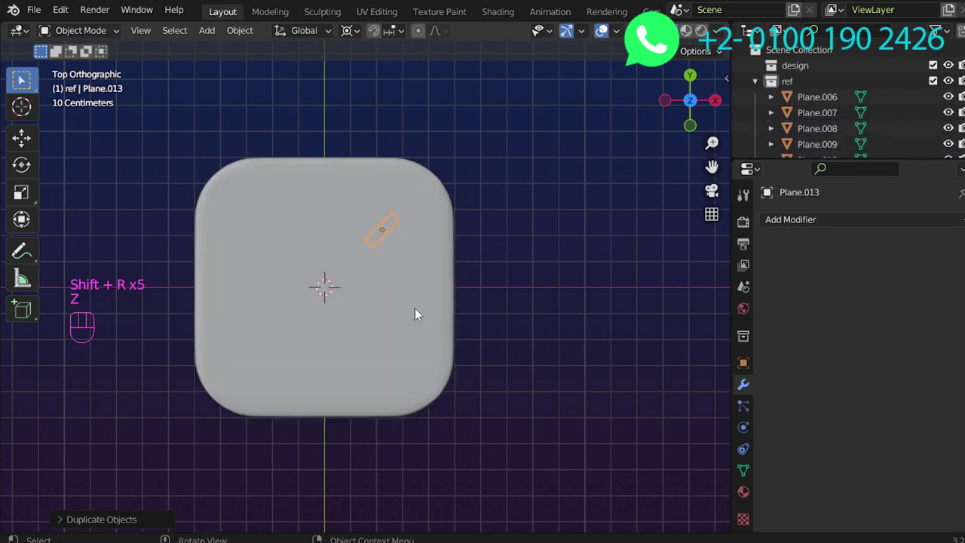
key(KP_1)
In wireframe front view, box-select the ray bars and move them up onto the rounded base
key(z)
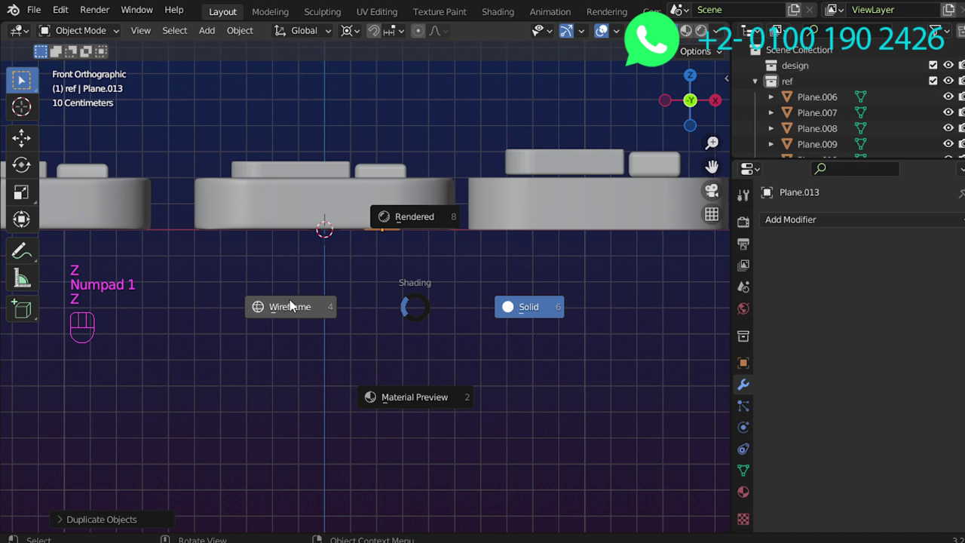
drag(380, 271, 416, 326)
middle_click(441, 308)
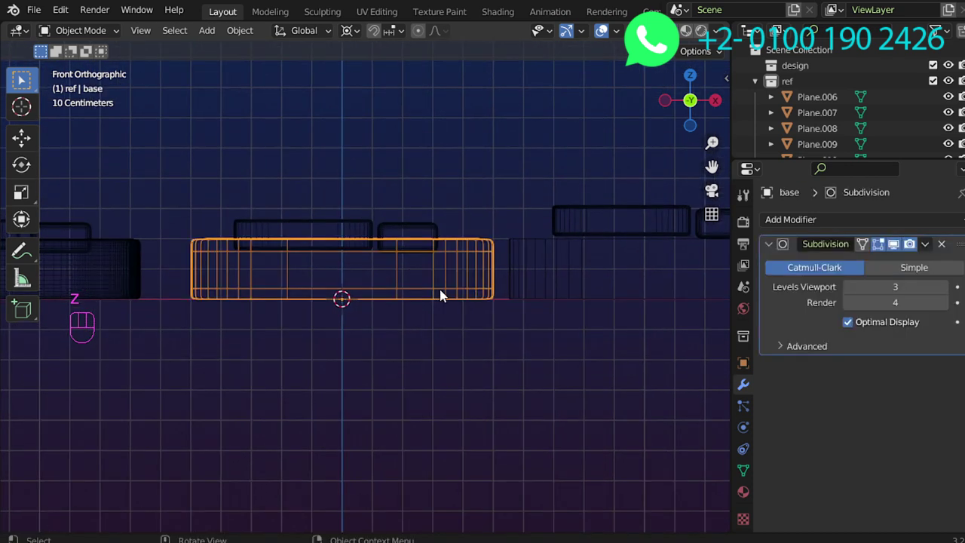
key(h)
click(457, 288)
key(h)
key(a)
key(b)
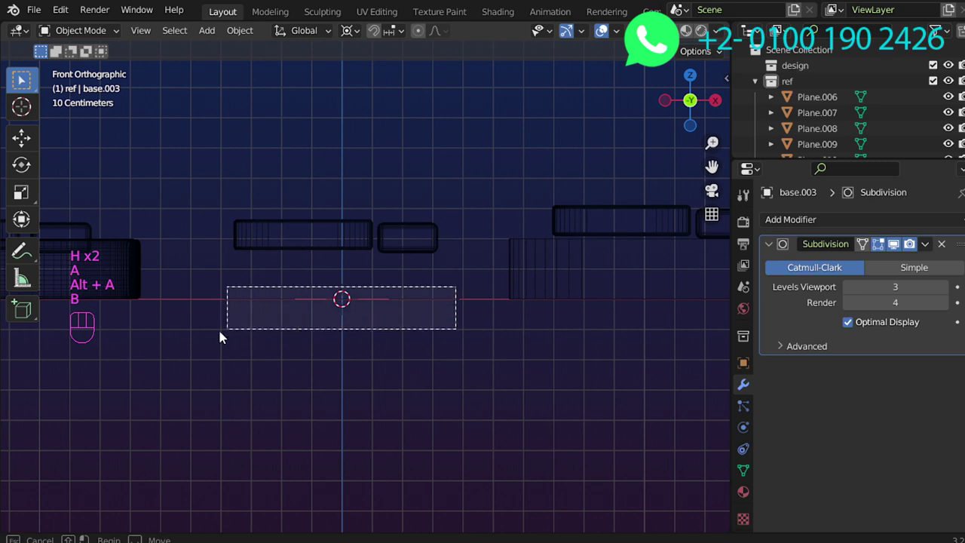
middle_click(407, 287)
key(g)
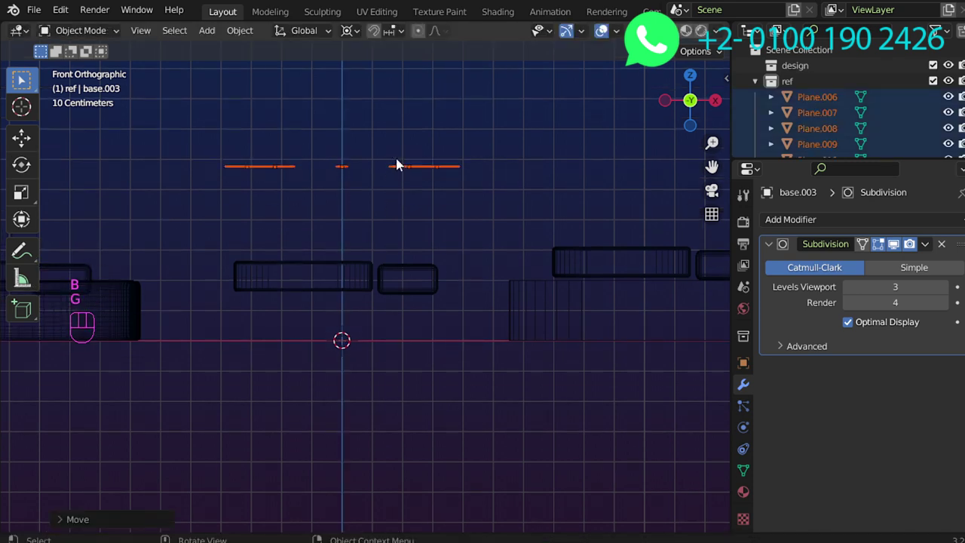
Return to solid top view to check the evenly spaced ring of rays above base.003
key(alt+h)
key(z)
middle_click(410, 301)
middle_click(419, 304)
key(KP_7)
middle_click(469, 250)
drag(457, 262, 454, 256)
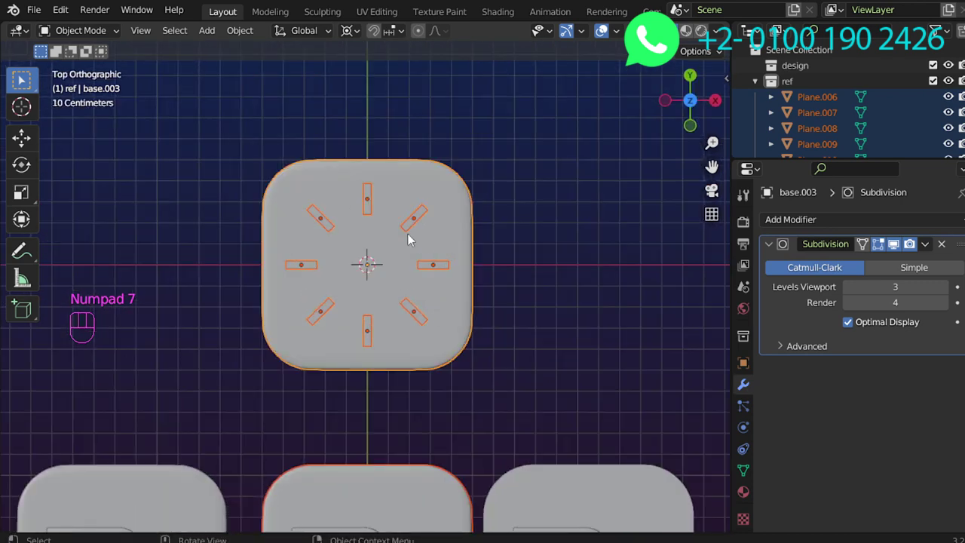
middle_click(384, 271)
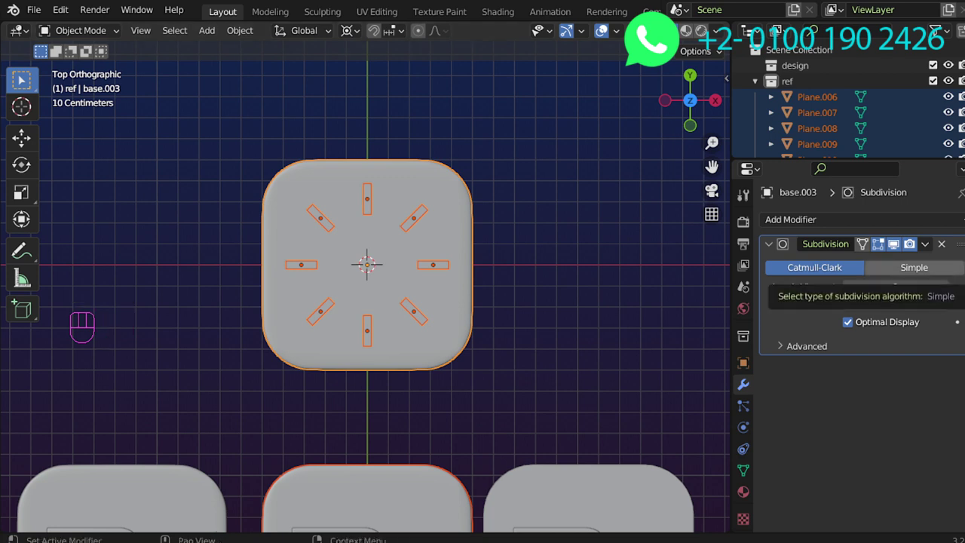
middle_click(483, 262)
middle_click(524, 285)
right_click(542, 287)
key(shift+a)
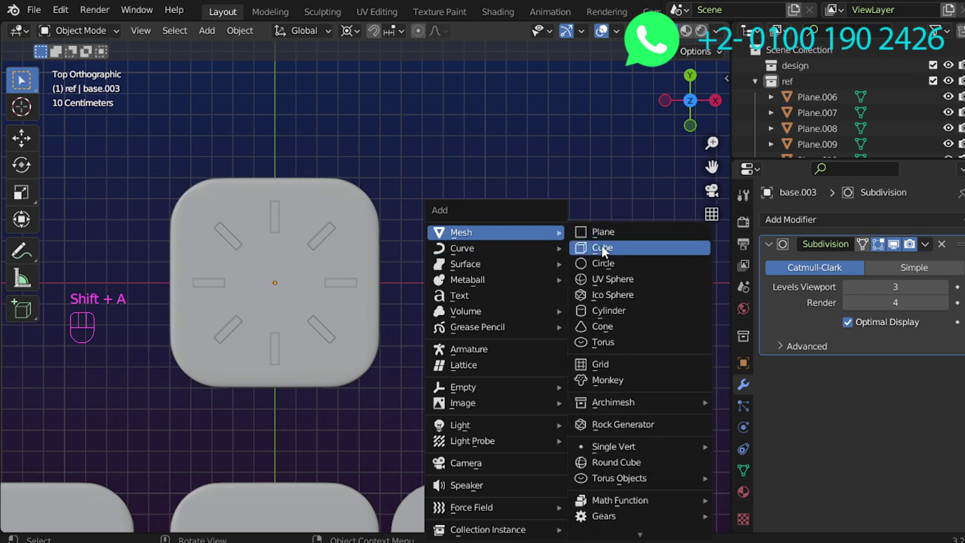
Add a plane for the camera logo and stretch it wider along X
drag(579, 316, 570, 331)
key(s)
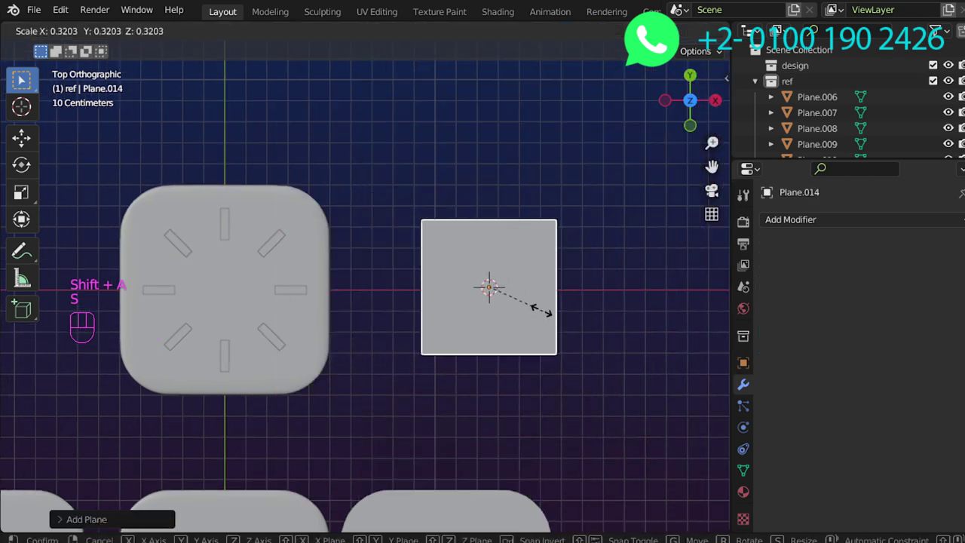
key(s)
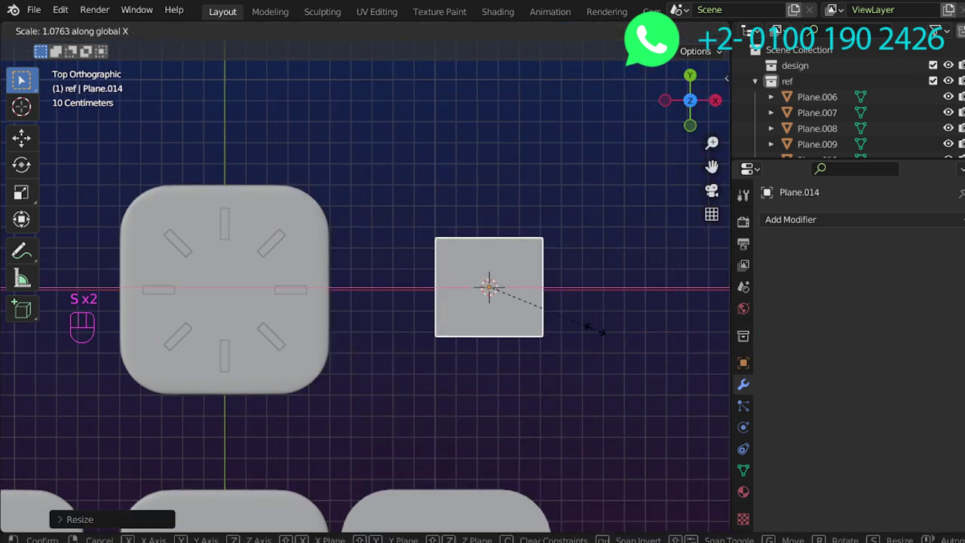
drag(578, 322, 468, 331)
middle_click(472, 317)
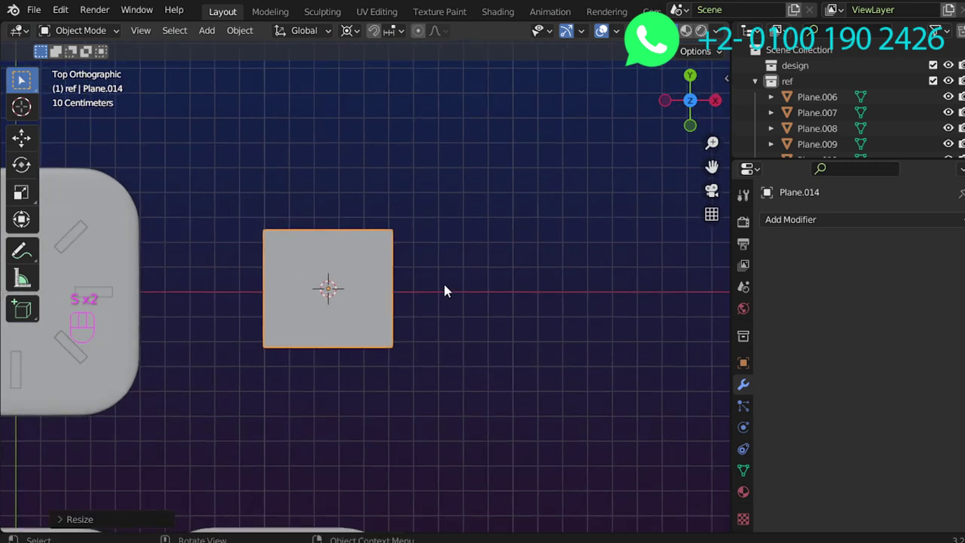
key(Tab)
Loop-cut and bevel the plane into a hollow body with a slit, then flare the extruded lens along Y
key(ctrl+r)
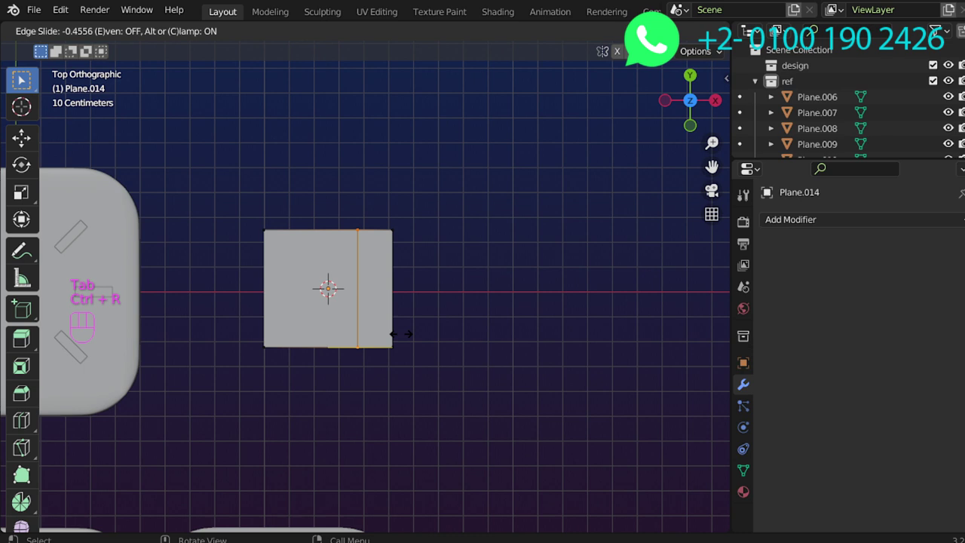
key(ctrl+r)
key(ctrl+r)
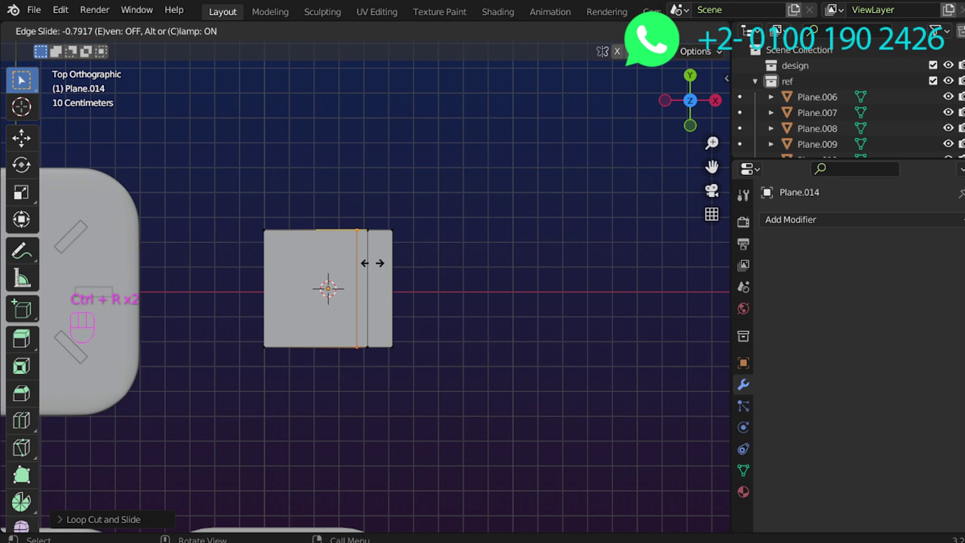
key(ctrl+r)
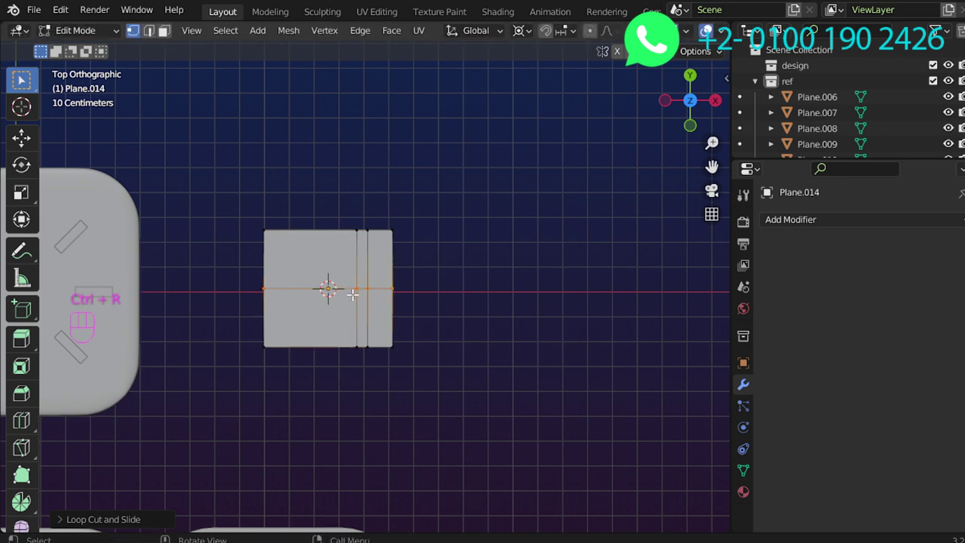
key(ctrl+b)
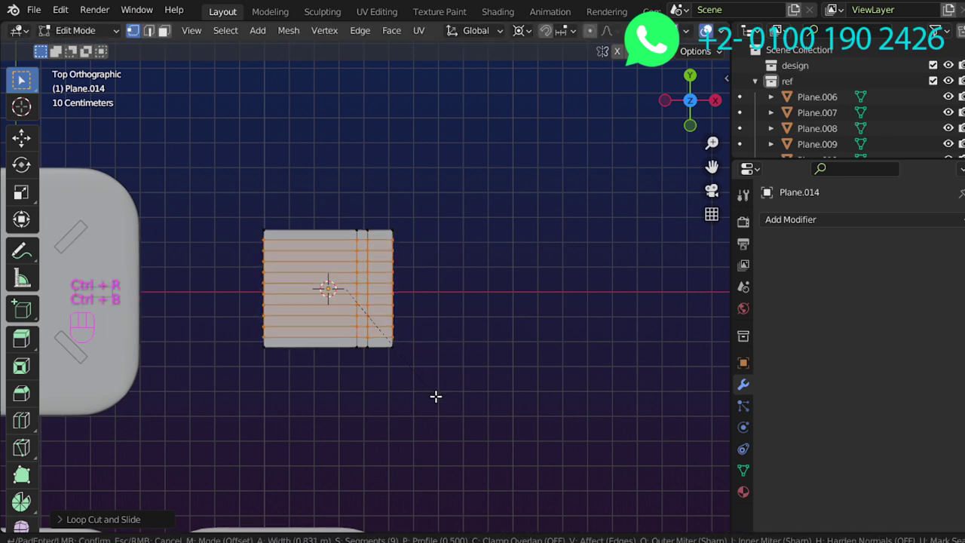
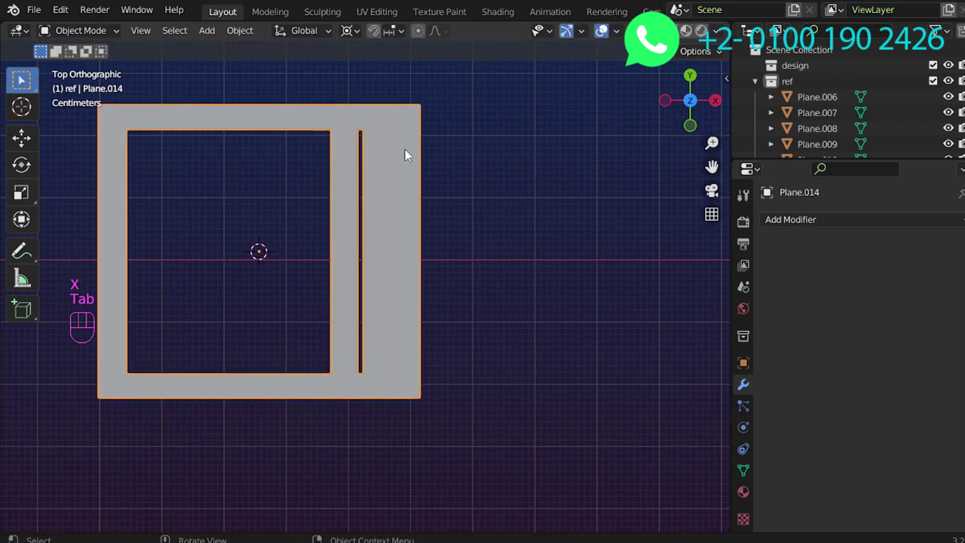
drag(390, 330, 392, 362)
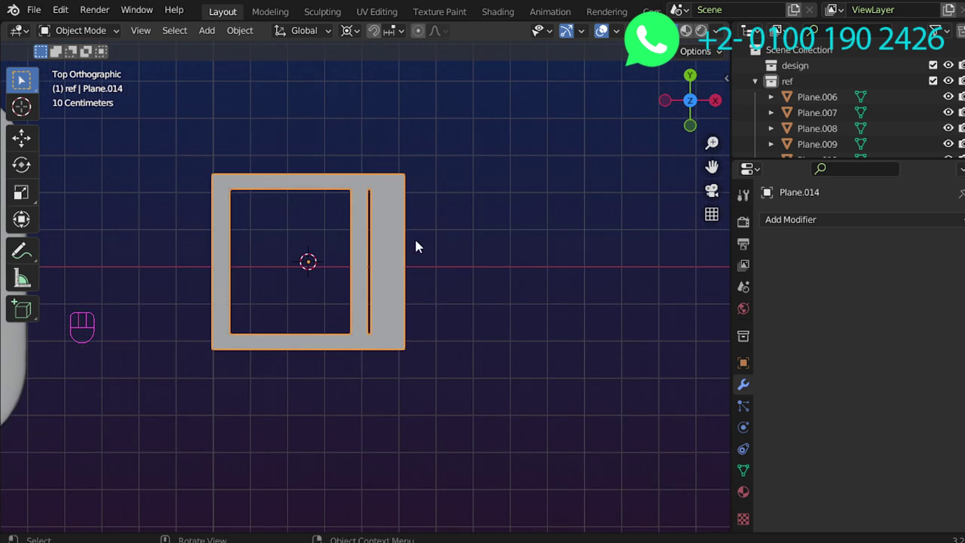
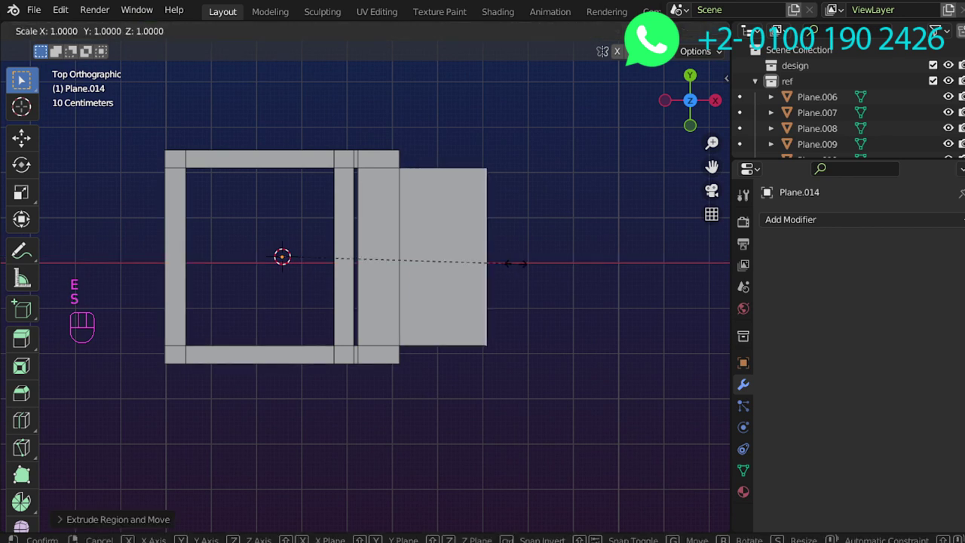
key(s)
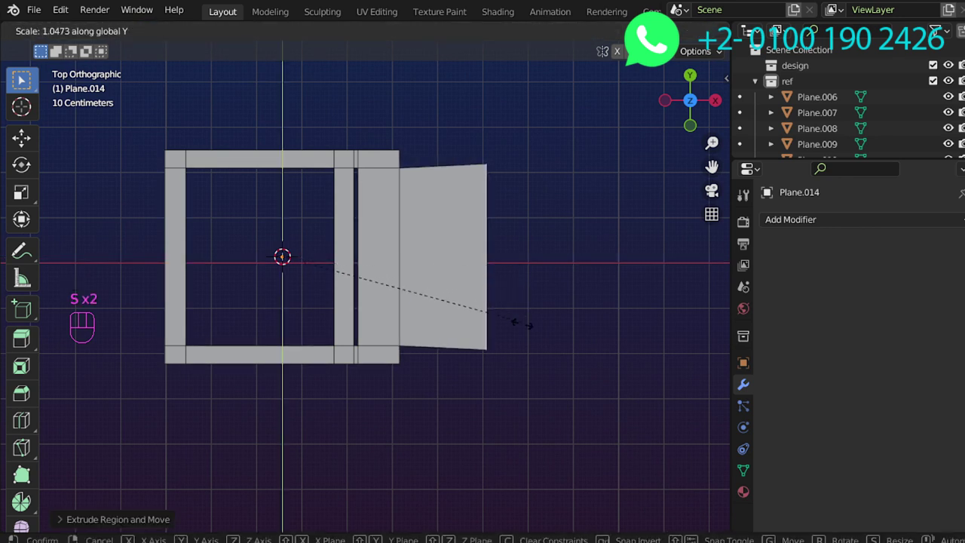
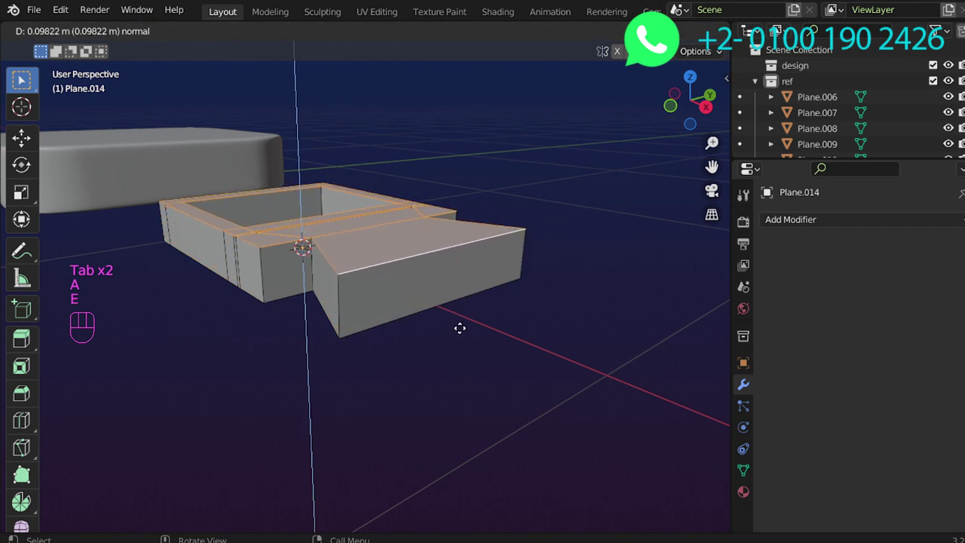
Leave edit mode and apply the camera logo's scale before beveling
key(Tab)
drag(724, 257, 667, 287)
key(ctrl+a)
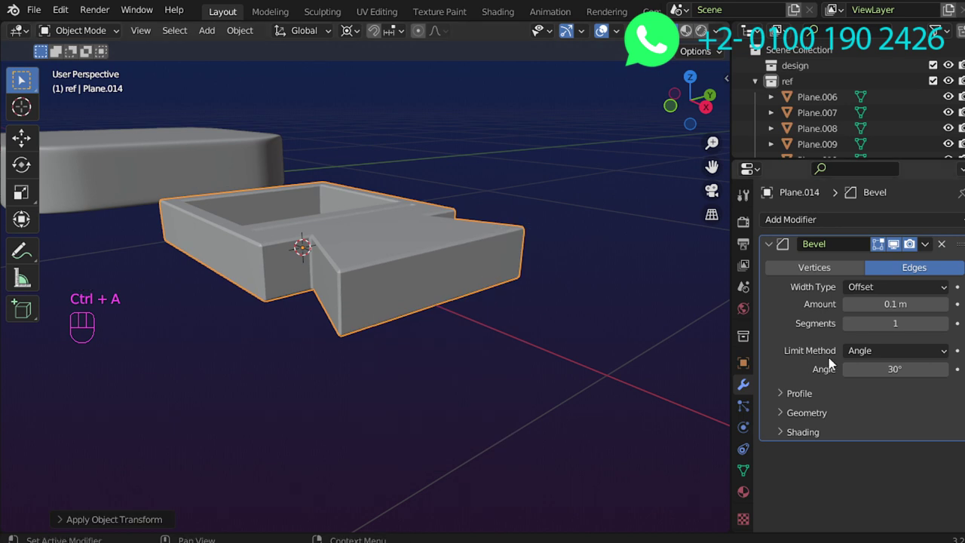
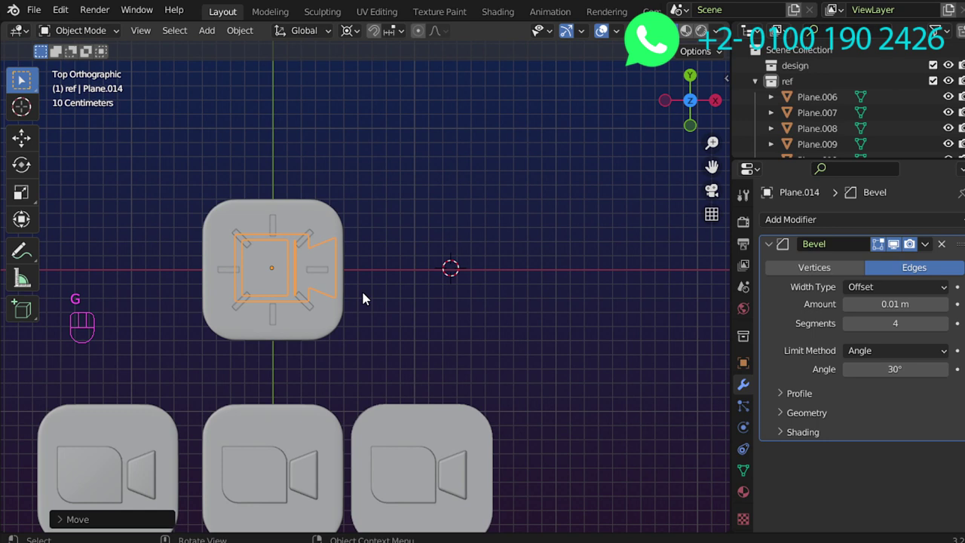
In front view, lower the camera logo along Z onto the rayed base
key(KP_1)
middle_click(335, 277)
drag(405, 314, 456, 280)
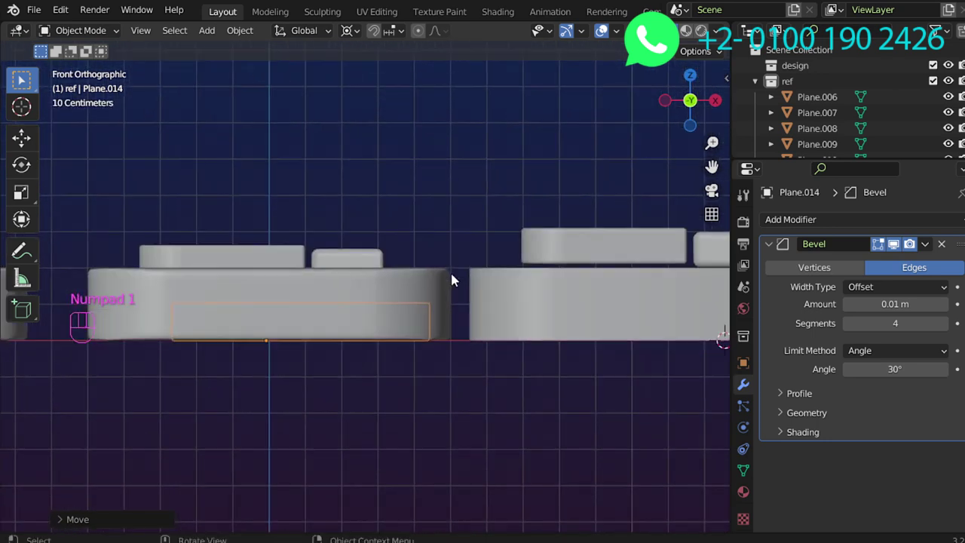
key(g)
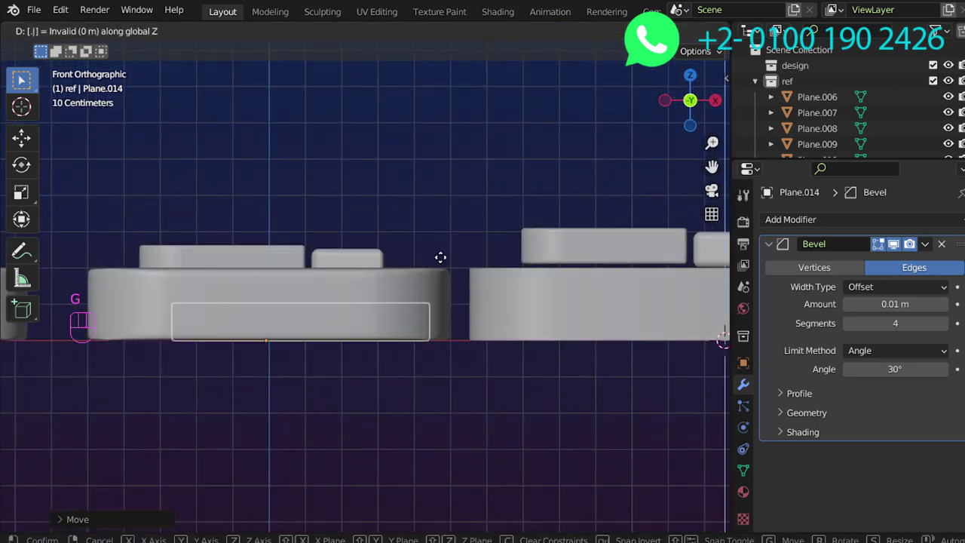
key(g)
drag(433, 272, 430, 293)
middle_click(426, 314)
From the top, shrink the camera logo to 80% about its centre
key(KP_7)
middle_click(415, 288)
middle_click(477, 304)
middle_click(537, 314)
key(s)
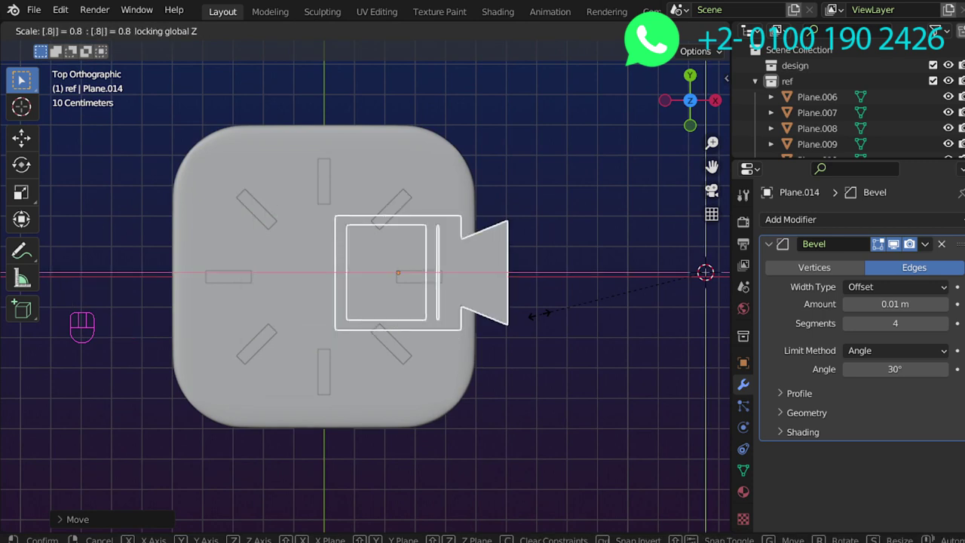
click(350, 42)
key(s)
Select the top and bottom ray bars and slide them sideways along X
key(g)
click(400, 344)
drag(418, 281, 417, 270)
click(399, 213)
key(x)
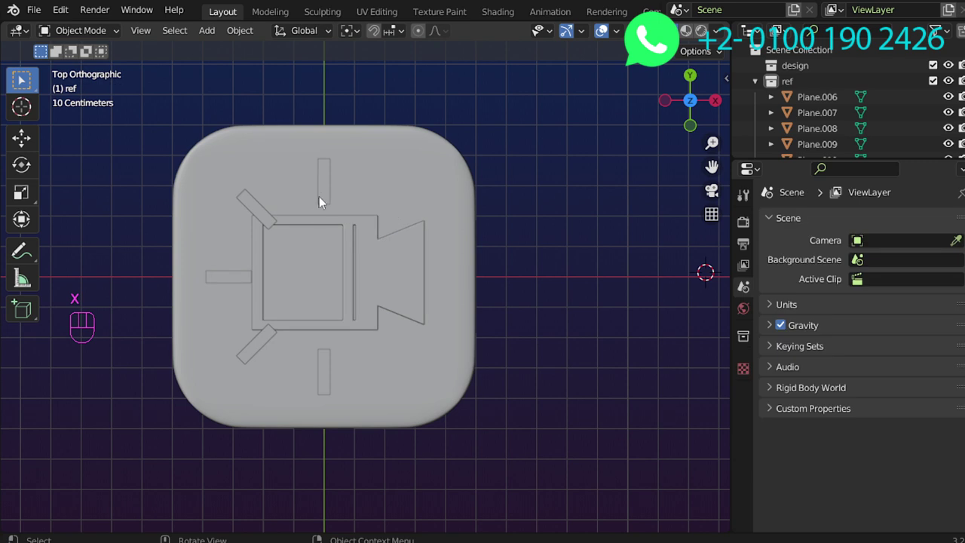
drag(259, 356, 260, 355)
drag(324, 376, 332, 359)
middle_click(417, 295)
key(g)
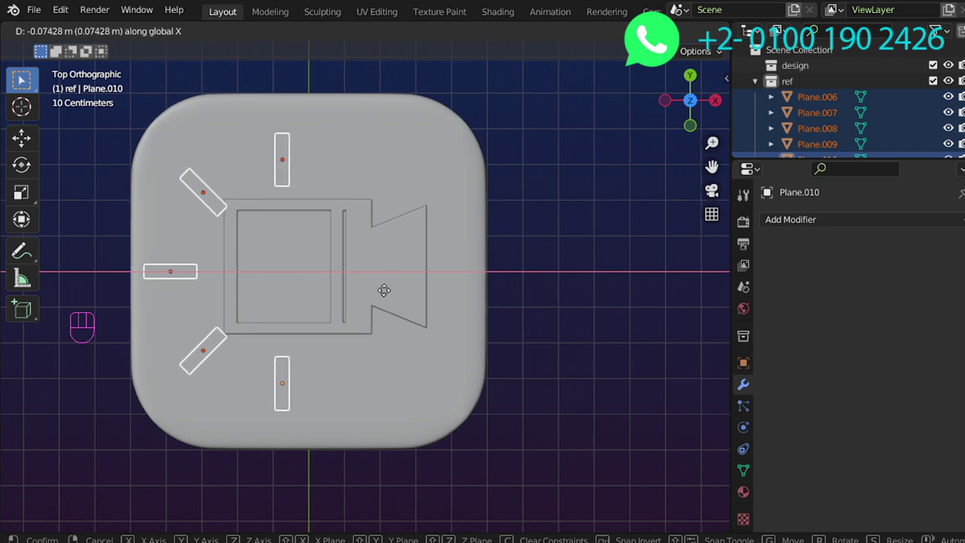
Select the camera logo outline and move it along X onto the base
click(390, 275)
key(g)
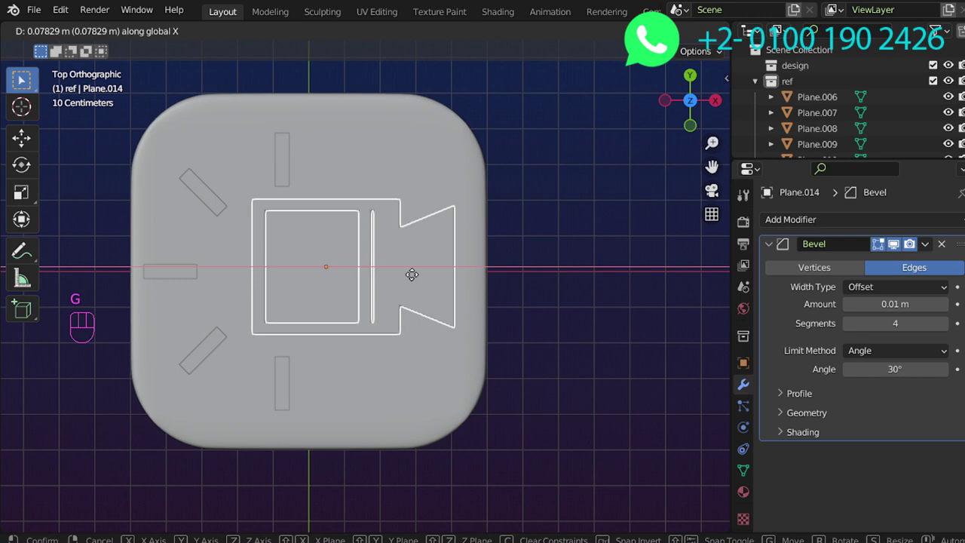
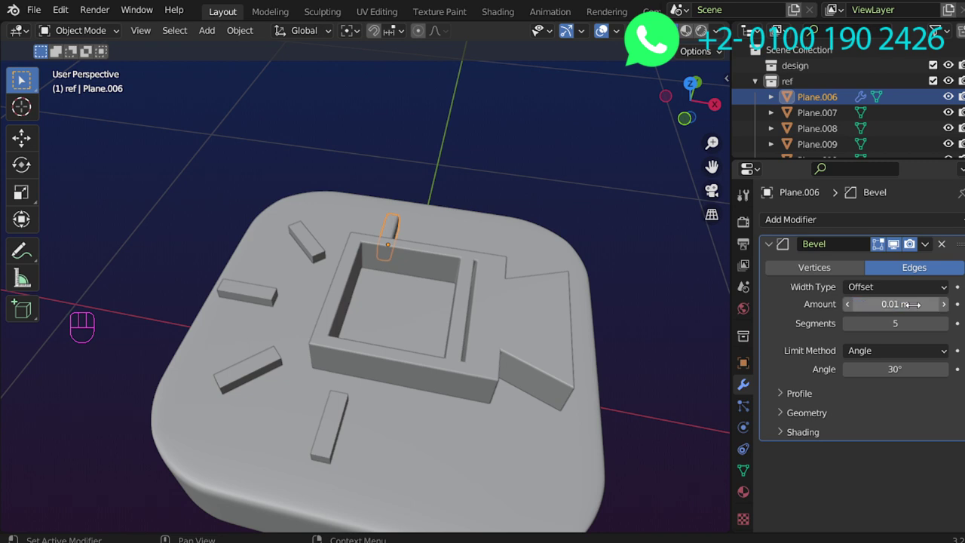
Copy Plane.006's 5-segment 0.01 m bevel to all ray bars and apply their scale
click(332, 409)
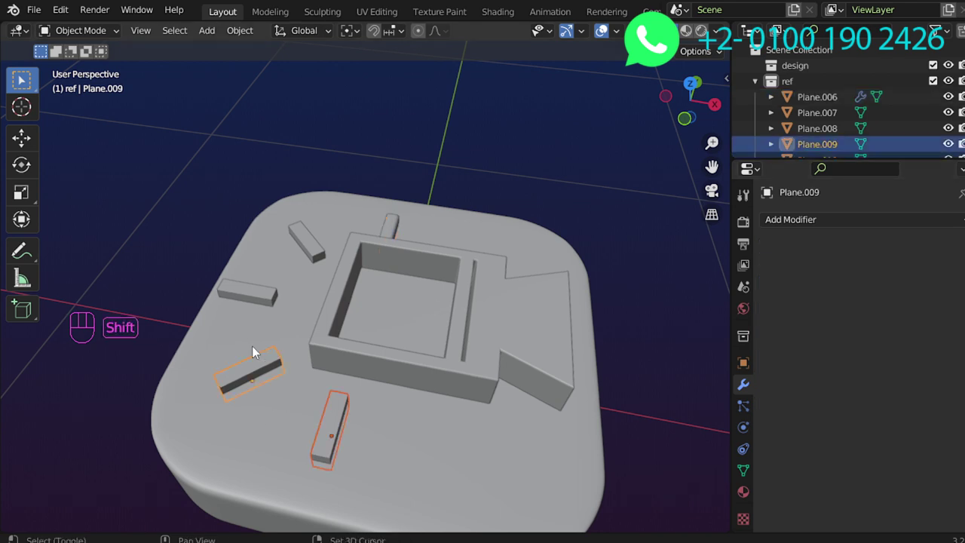
drag(306, 251, 309, 245)
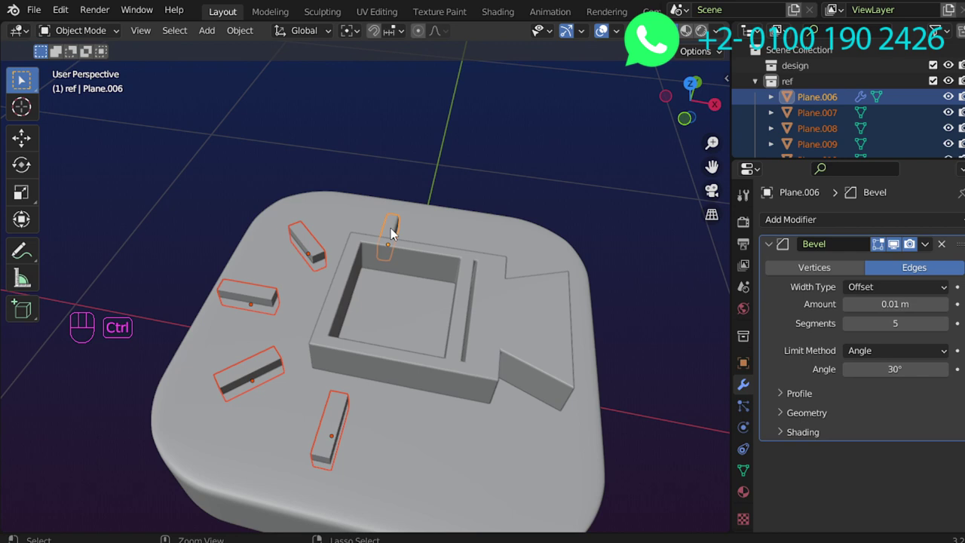
key(ctrl+l)
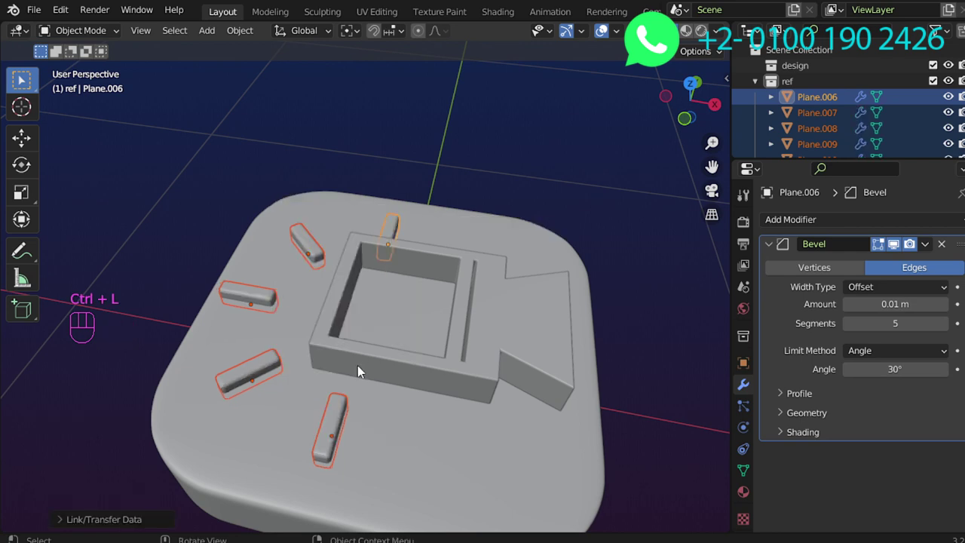
key(ctrl+a)
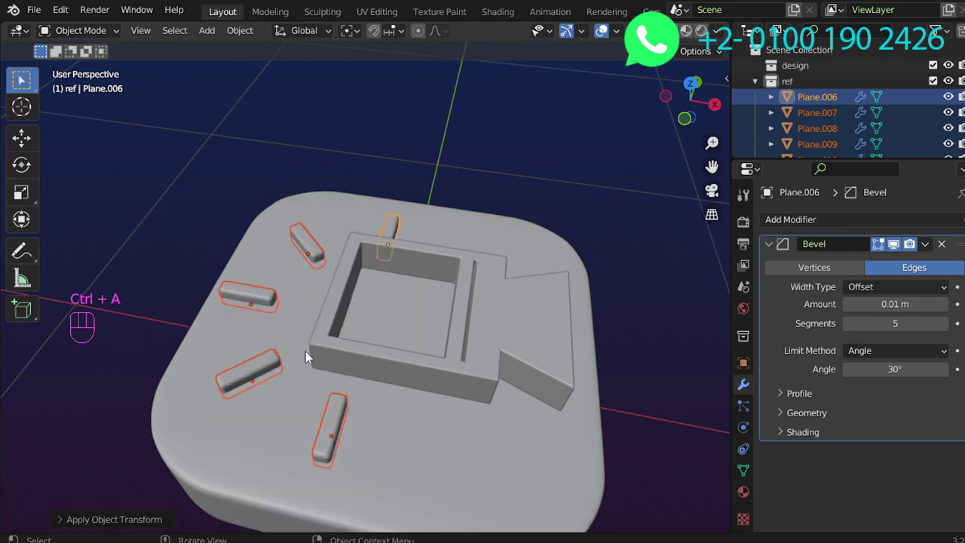
key(alt+a)
Look straight down on the finished rayed camera icon
drag(403, 356, 443, 334)
middle_click(447, 399)
key(KP_7)
drag(494, 346, 493, 387)
middle_click(485, 345)
middle_click(473, 285)
middle_click(468, 278)
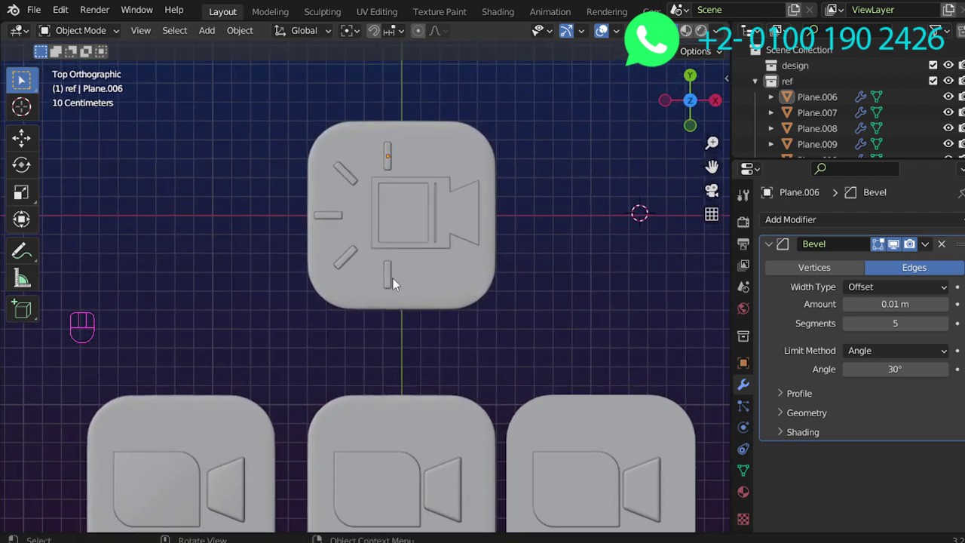
Move the camera logo to the centre of its base among the rays
drag(454, 192, 470, 215)
key(g)
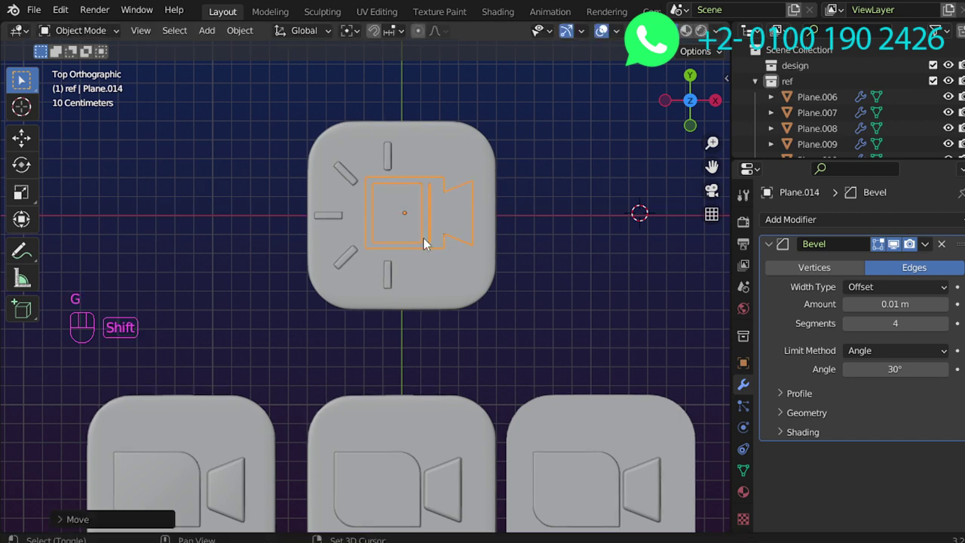
drag(446, 247, 451, 304)
key(ctrl+alt+a)
drag(446, 282, 441, 252)
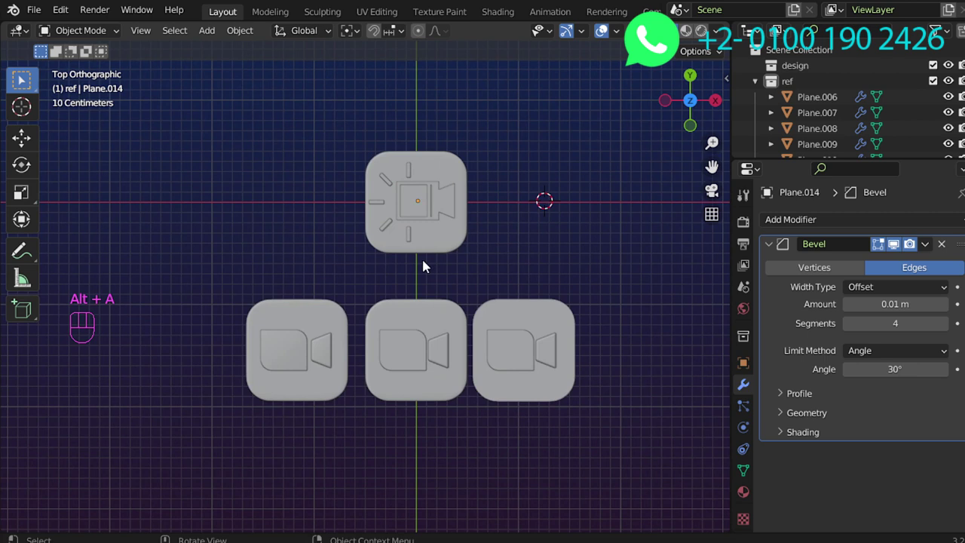
drag(452, 274, 449, 295)
drag(511, 289, 514, 287)
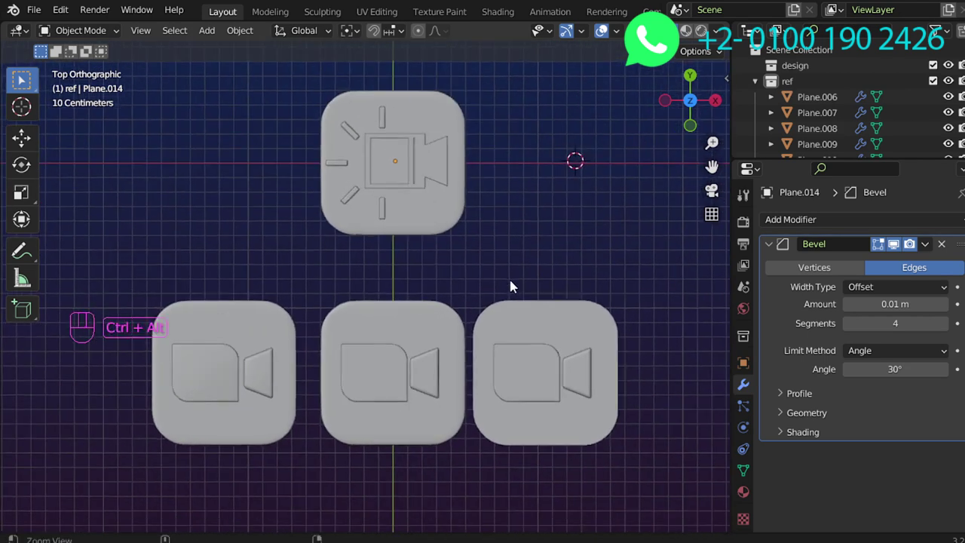
middle_click(515, 280)
middle_click(529, 288)
middle_click(555, 352)
Put all seven light-ray icon parts into a new collection named 'enhanced'
key(a)
key(alt+a)
key(b)
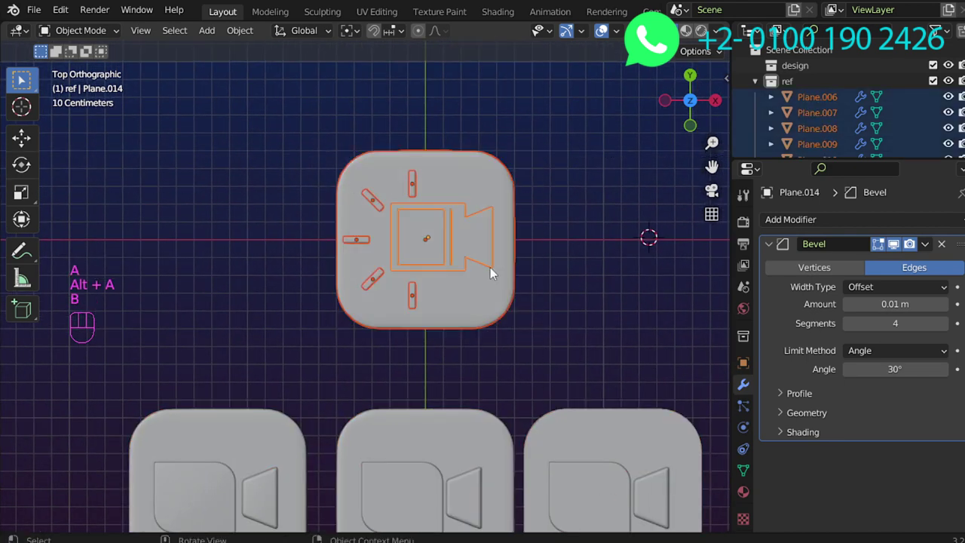
key(m)
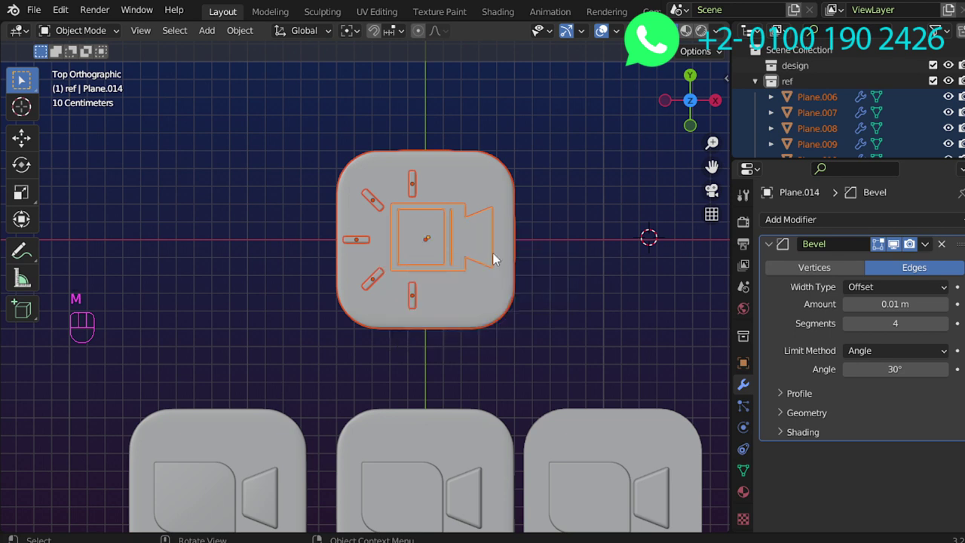
key(Escape)
key(m)
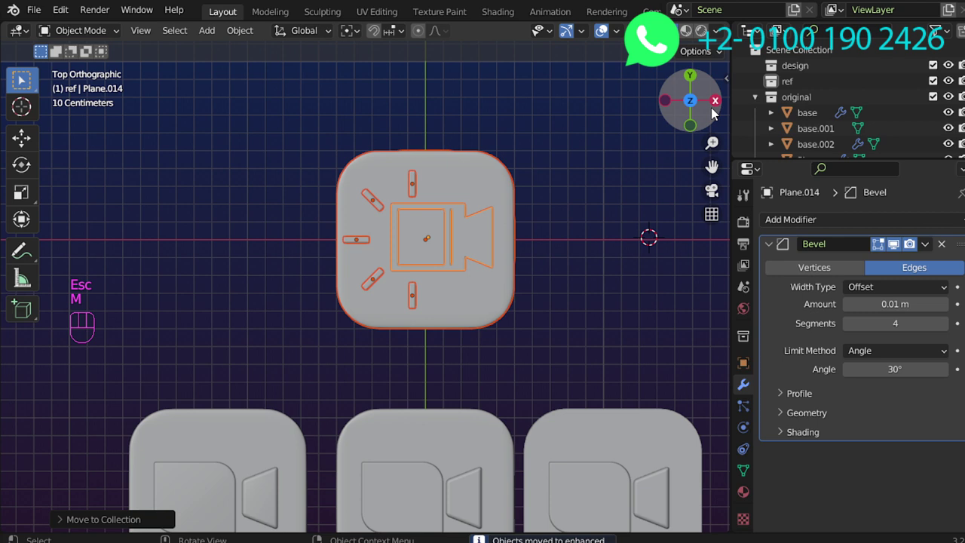
click(759, 100)
click(760, 122)
Orbit the view to look over all four icon variants
middle_click(487, 233)
key(alt+a)
drag(536, 204, 522, 200)
middle_click(502, 215)
middle_click(500, 304)
key(ctrl+F9)
key(ctrl+F10)
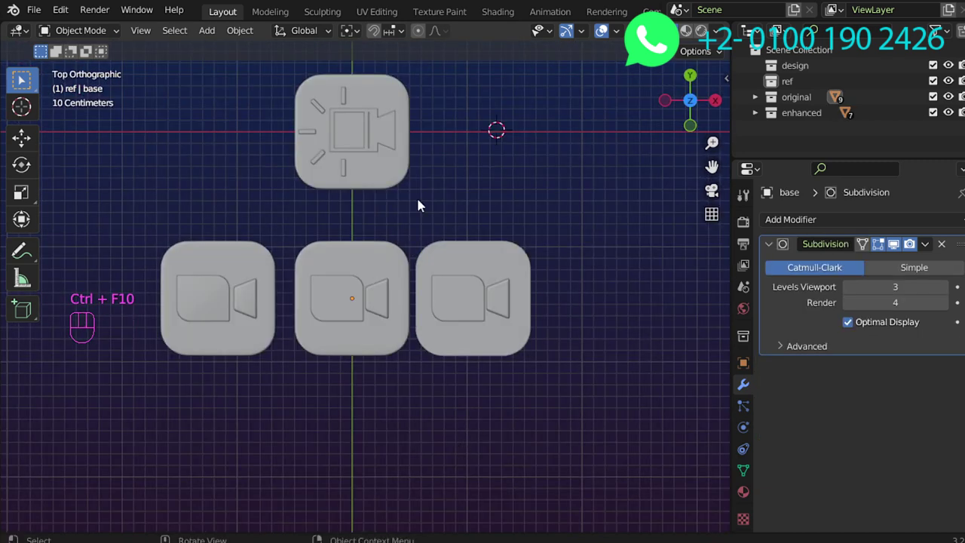
Add Plane.011 as a backdrop, scale it to span all icons and apply its transform
key(shift+c)
key(shift+a)
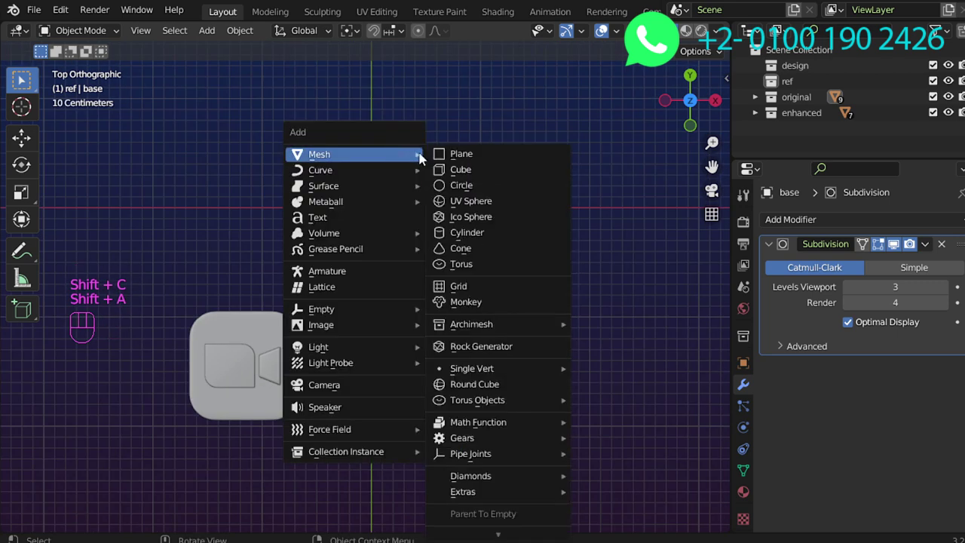
key(s)
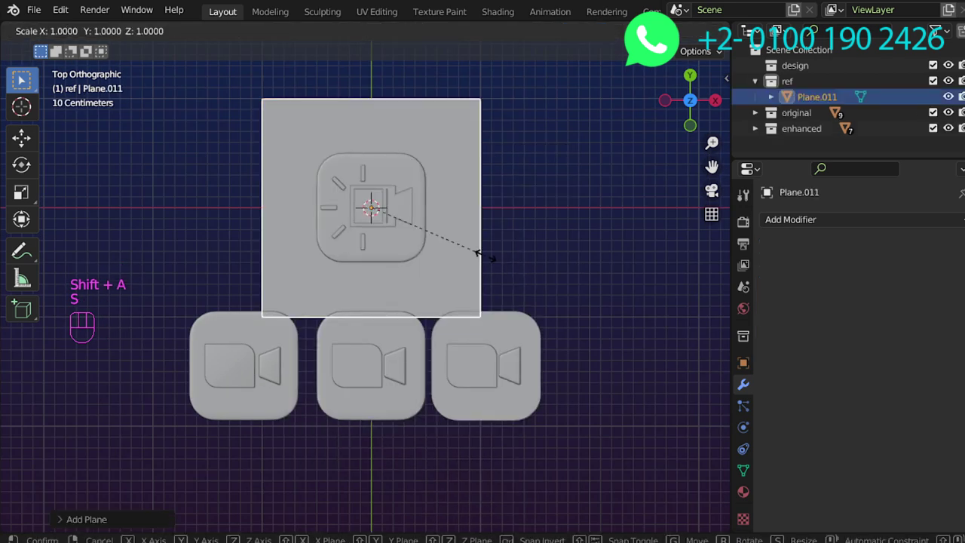
key(ctrl+a)
middle_click(542, 327)
Show the Sanctus Library sidebar and switch its category to Metals
key(n)
key(n)
key(n)
click(727, 314)
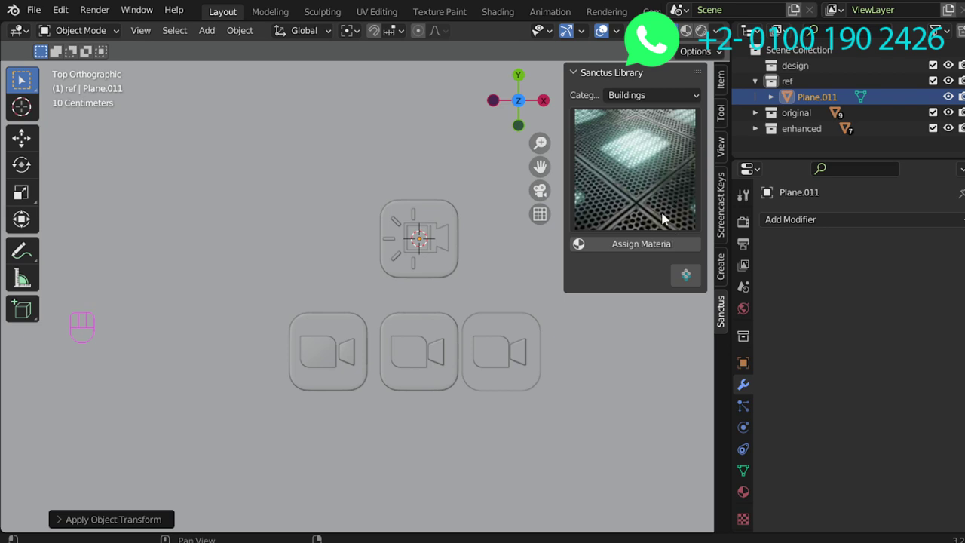
drag(654, 99, 650, 178)
click(642, 92)
drag(643, 95, 637, 230)
drag(640, 104, 657, 180)
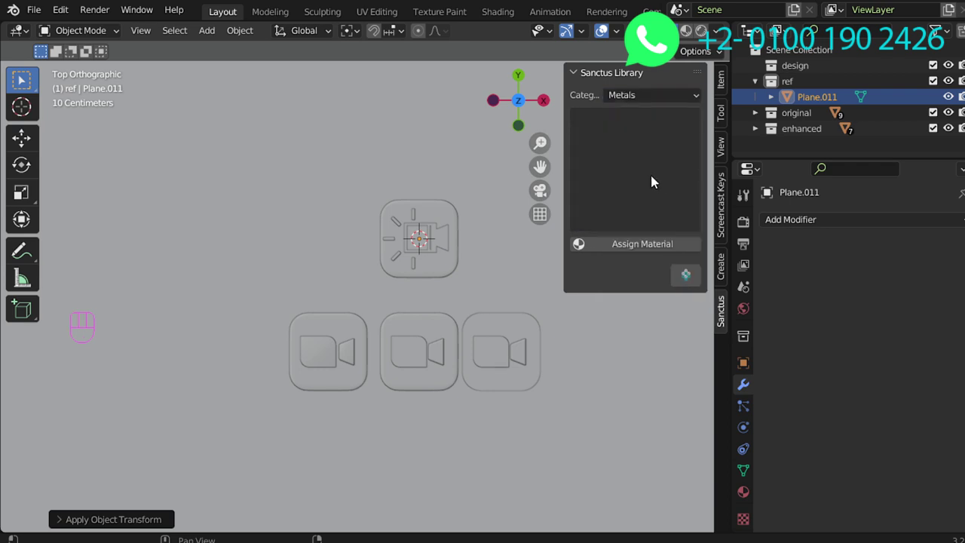
Assign a metal material to the backdrop plane and hide the sidebar
drag(663, 184, 711, 274)
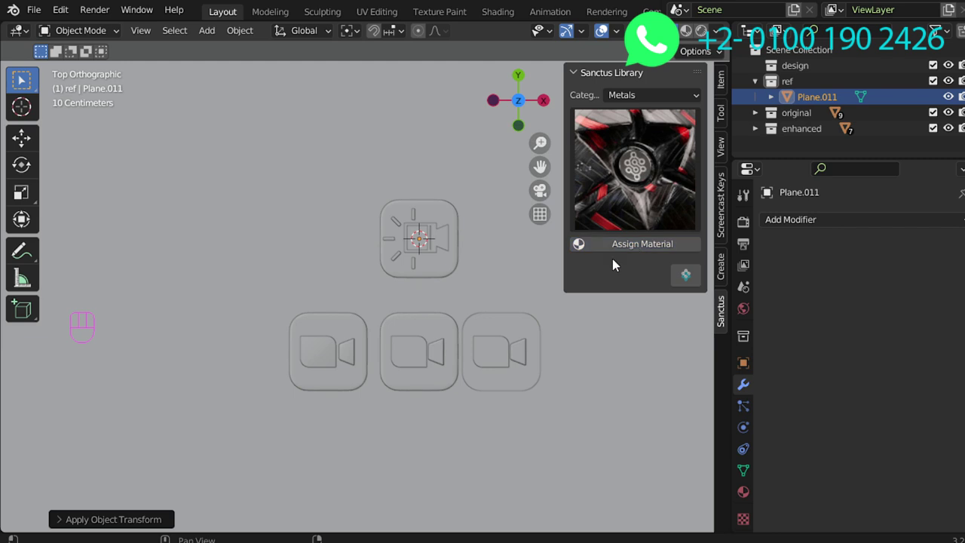
drag(650, 98, 587, 88)
key(Escape)
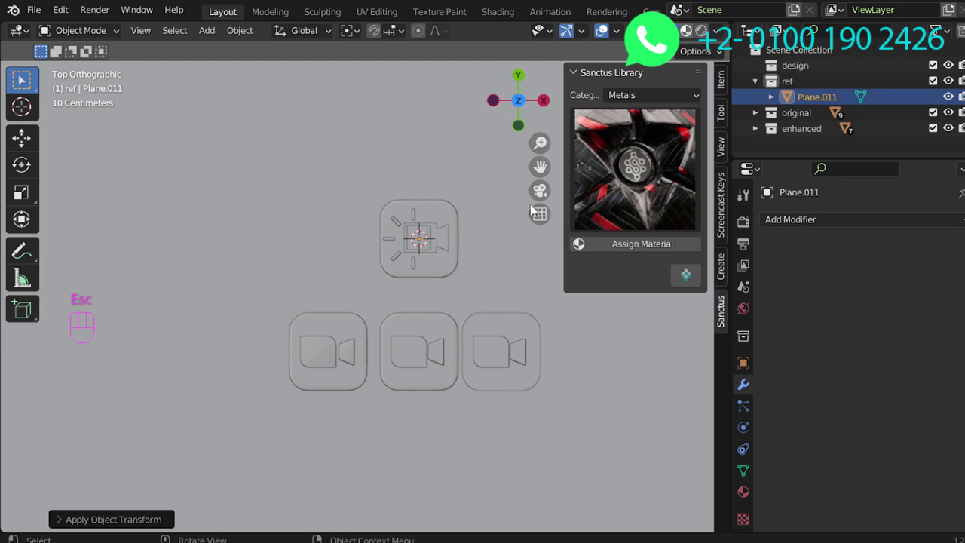
click(521, 240)
middle_click(502, 246)
middle_click(543, 264)
middle_click(467, 273)
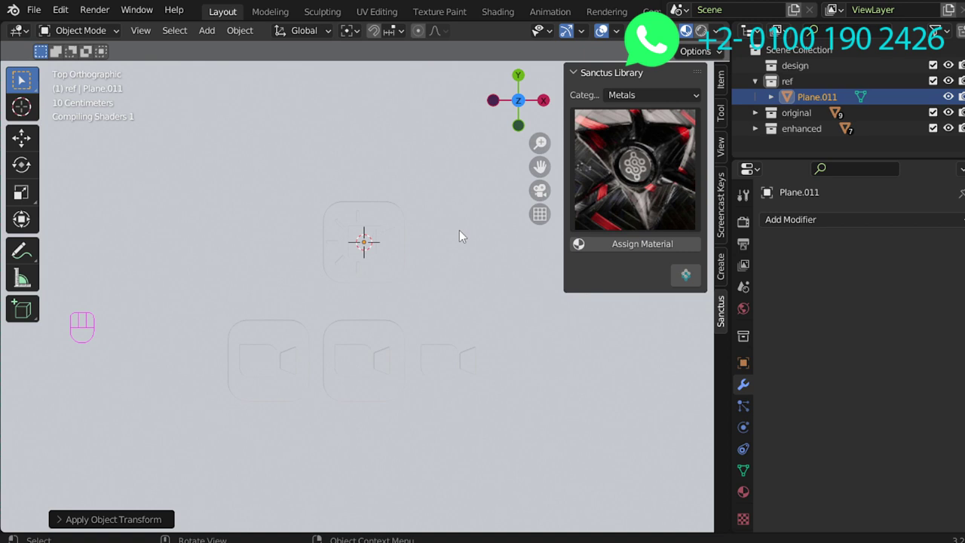
key(n)
key(z)
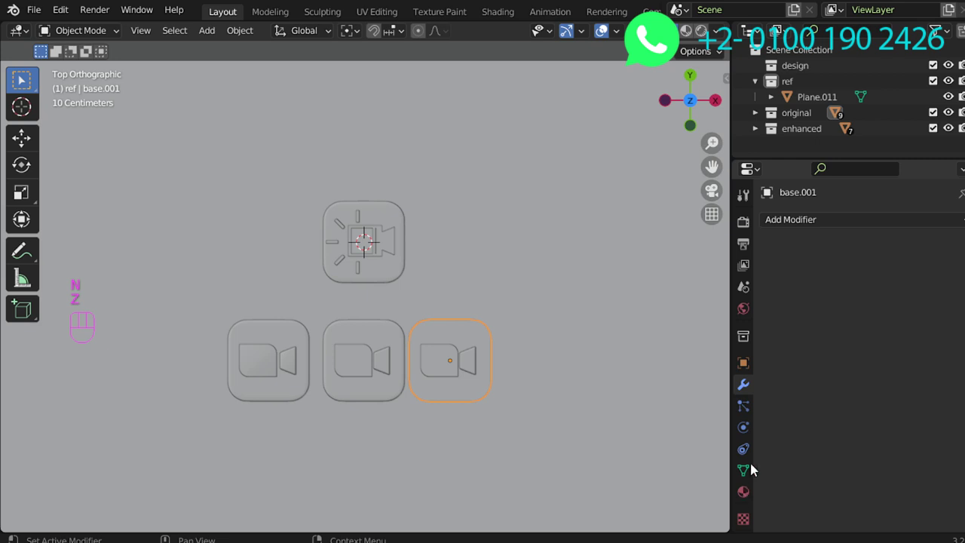
Give base.001 a new 'plastic' material with Specular 0.7, Roughness 0.2 and a blue base colour
key(ctrl+F10)
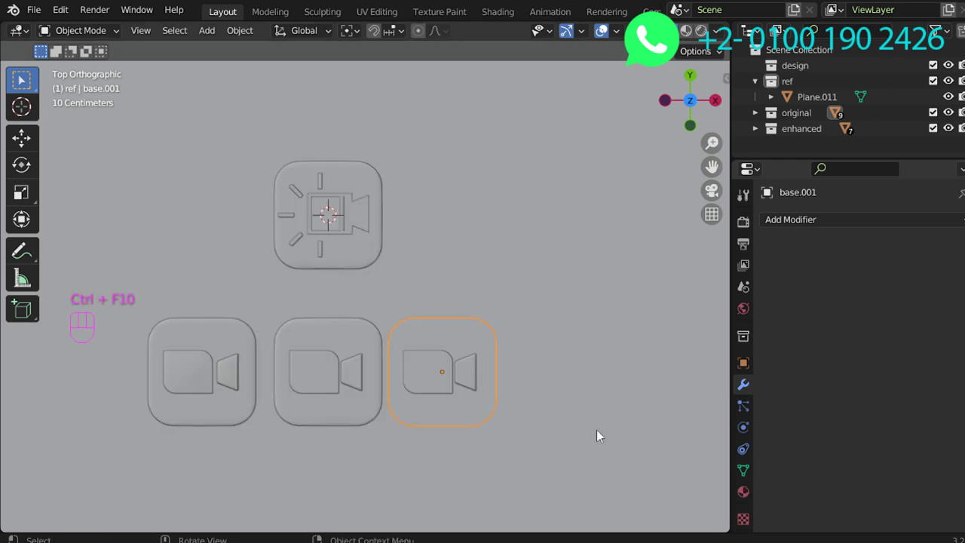
click(750, 474)
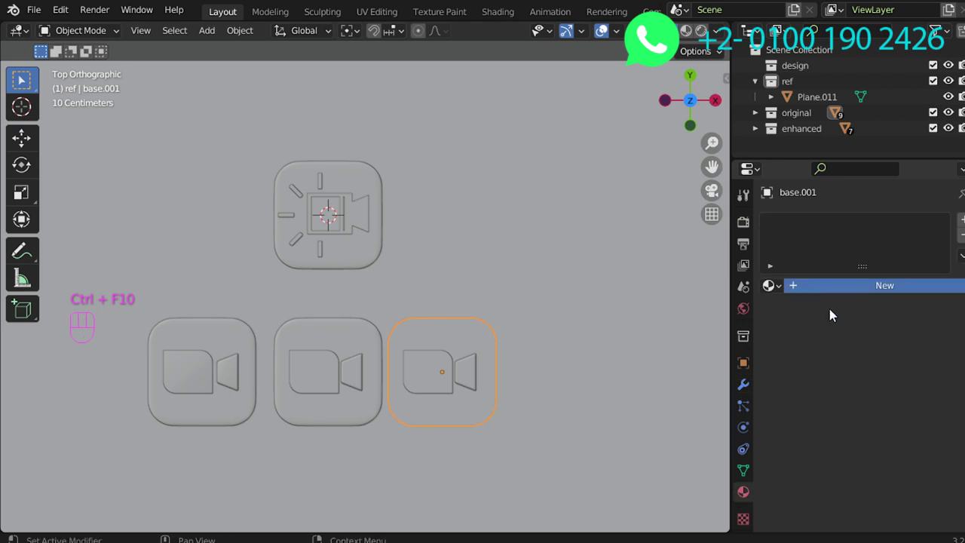
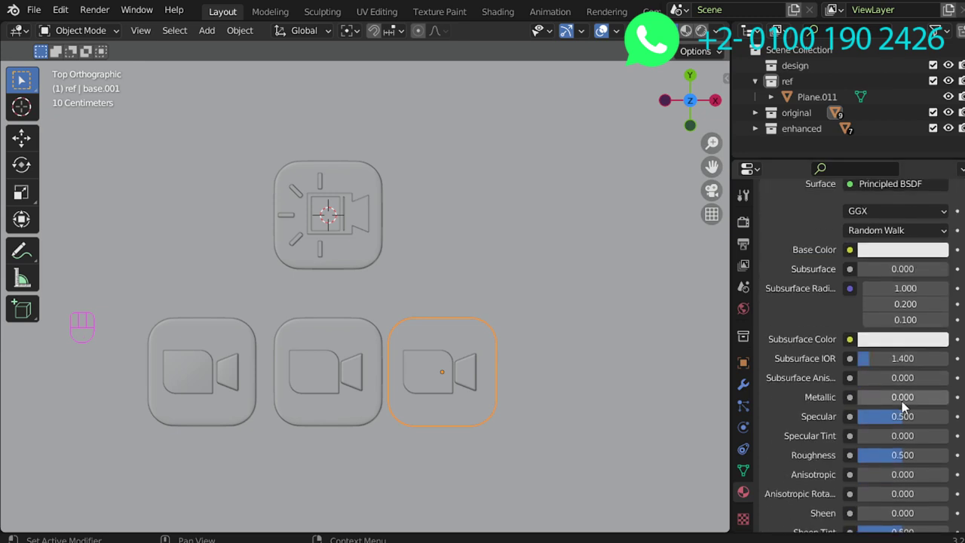
drag(913, 416, 921, 493)
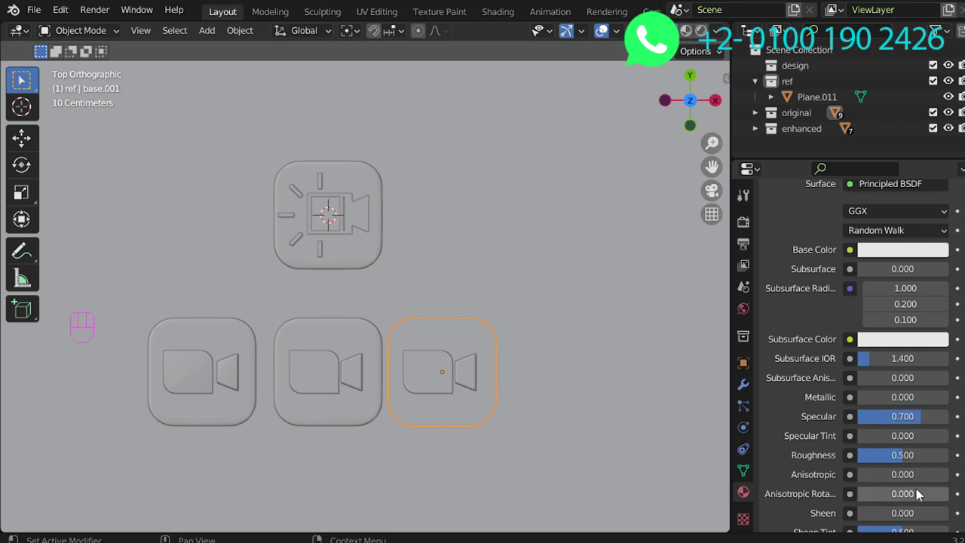
drag(910, 464, 910, 463)
click(916, 262)
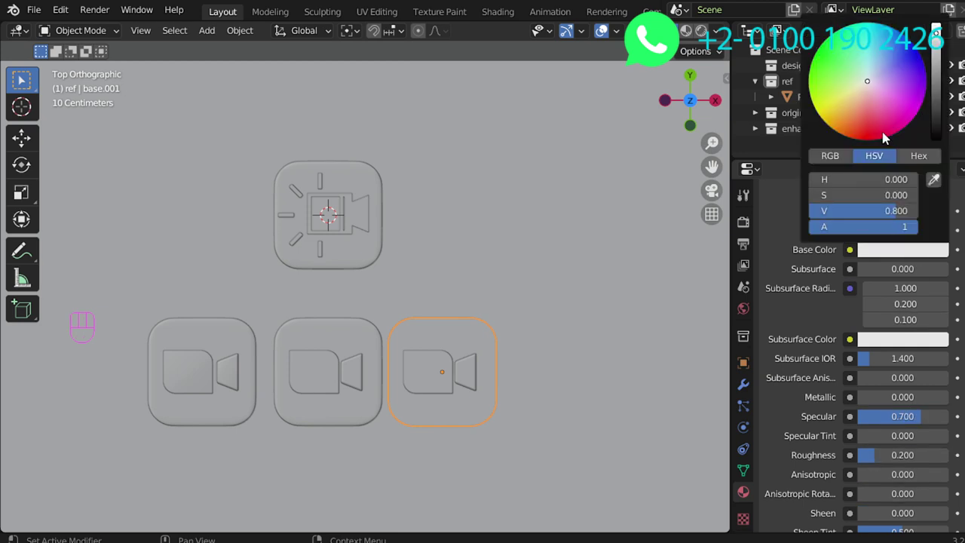